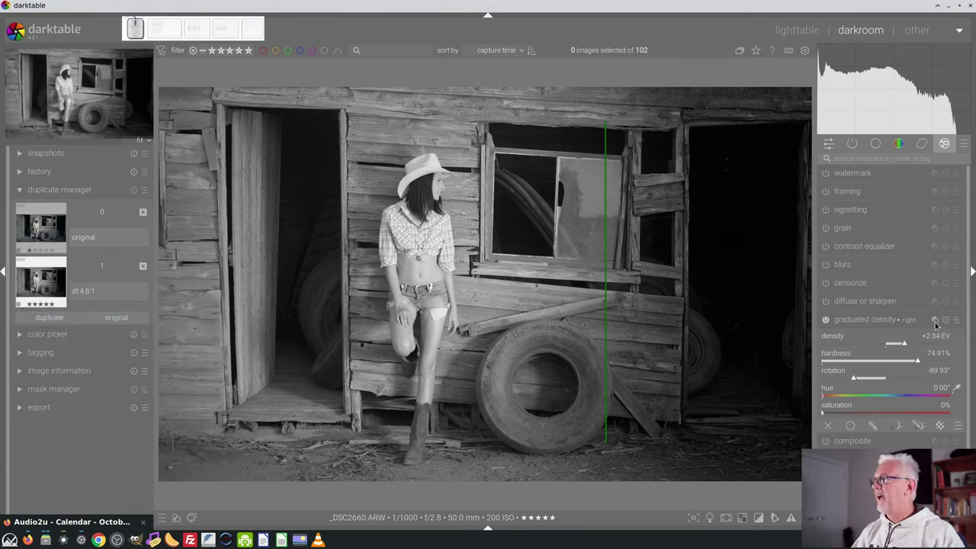
# Add a second graduated density instance 'left', rotated ~90°, hardness ~71%, density ~3 EV.
pyautogui.click(936, 321)
pyautogui.click(921, 330)
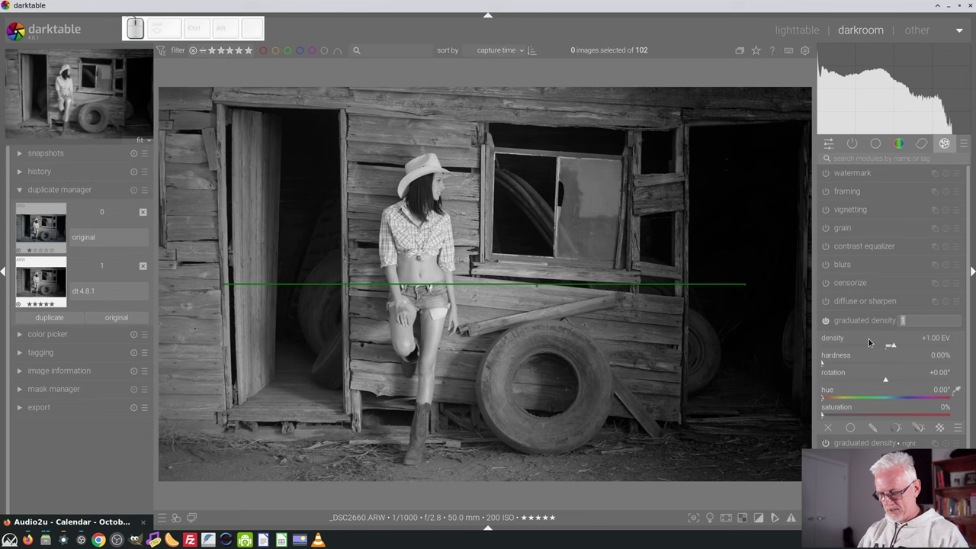
pyautogui.press('Return')
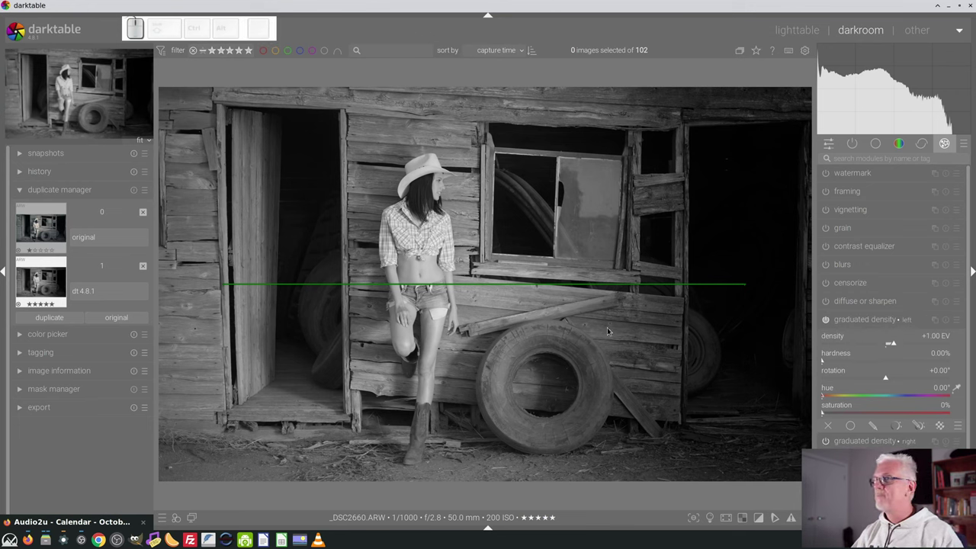
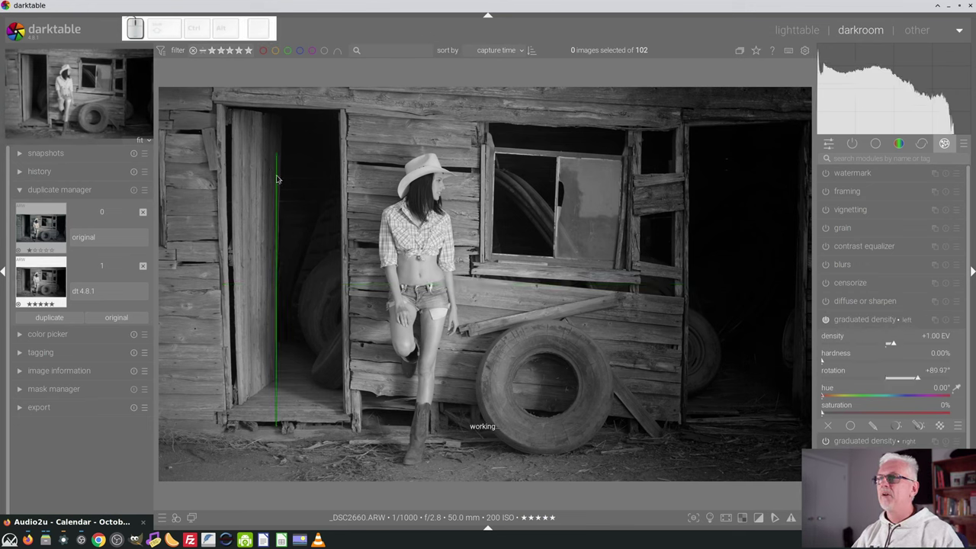
pyautogui.click(910, 362)
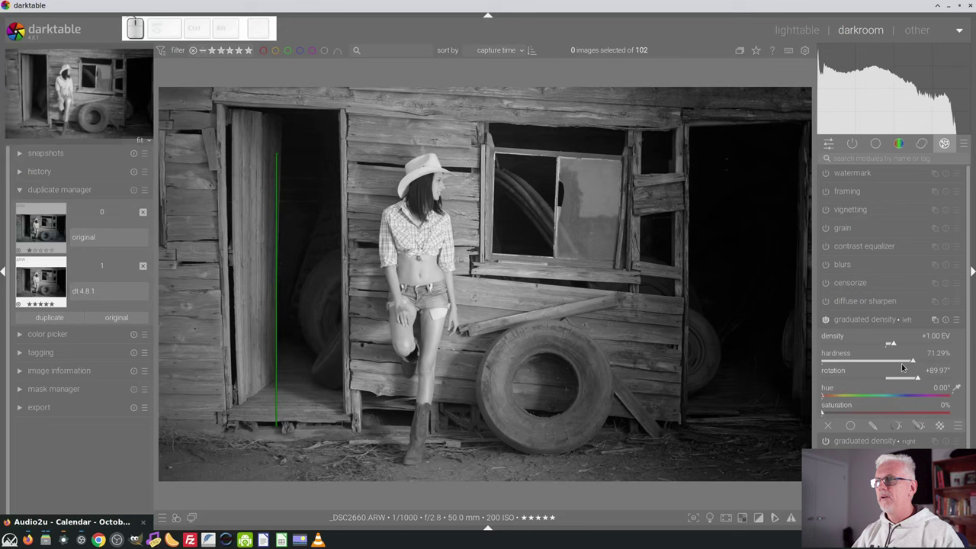
pyautogui.click(898, 344)
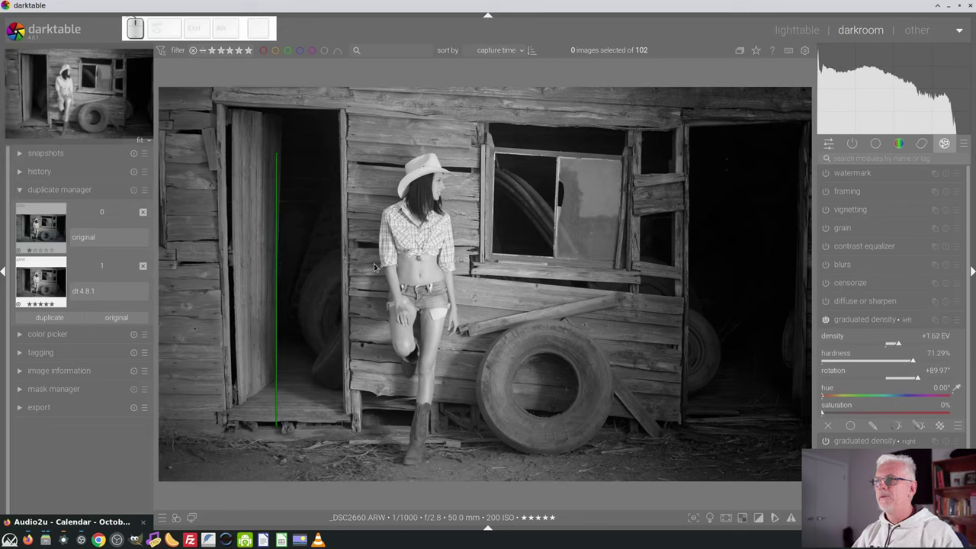
pyautogui.click(905, 344)
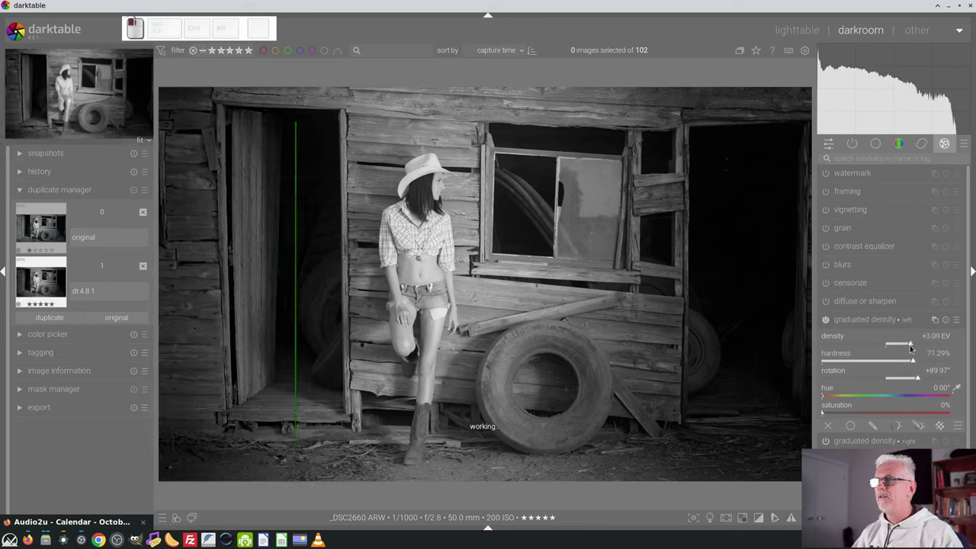
pyautogui.click(871, 320)
# Expand the history panel, compare the photo before the gradients, then return to the latest edit.
pyautogui.click(68, 171)
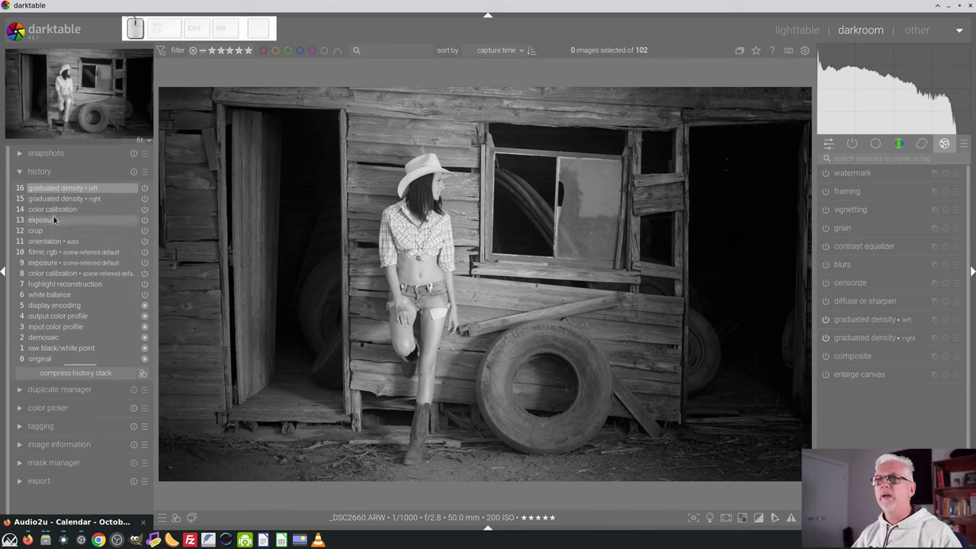
pyautogui.click(55, 212)
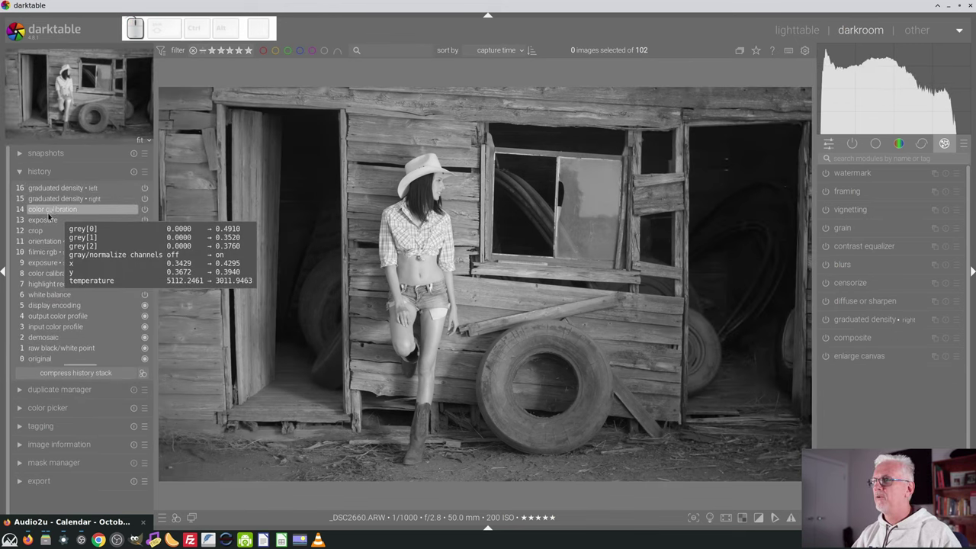
pyautogui.click(71, 189)
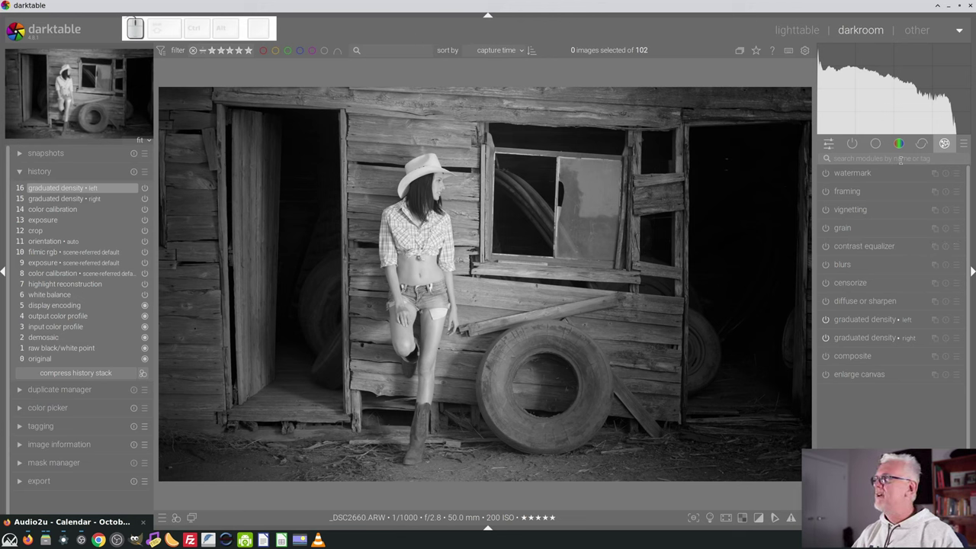
# In color balance rgb 4 ways, tint shadows lift with hue ~17° and chroma ~5%.
pyautogui.click(896, 144)
pyautogui.click(867, 175)
pyautogui.click(889, 193)
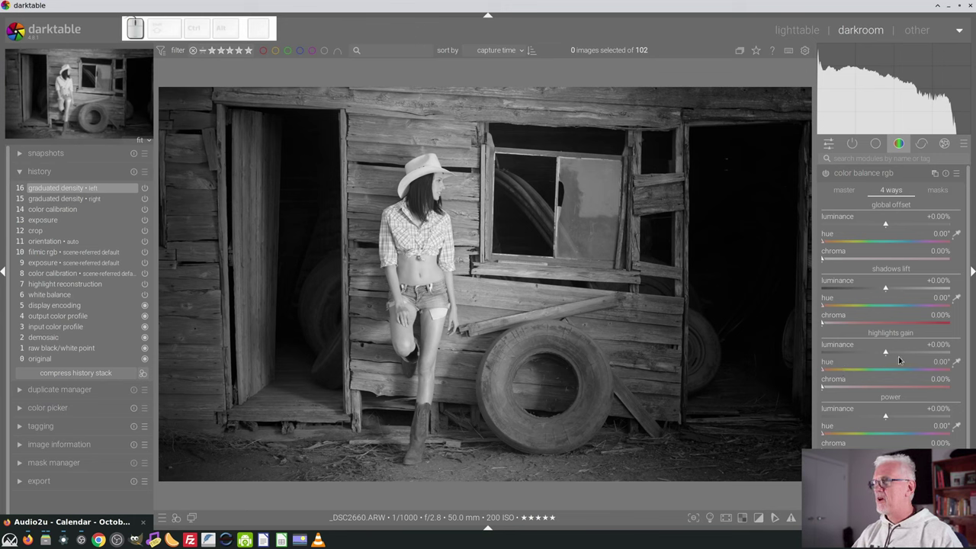
pyautogui.click(827, 305)
pyautogui.click(838, 326)
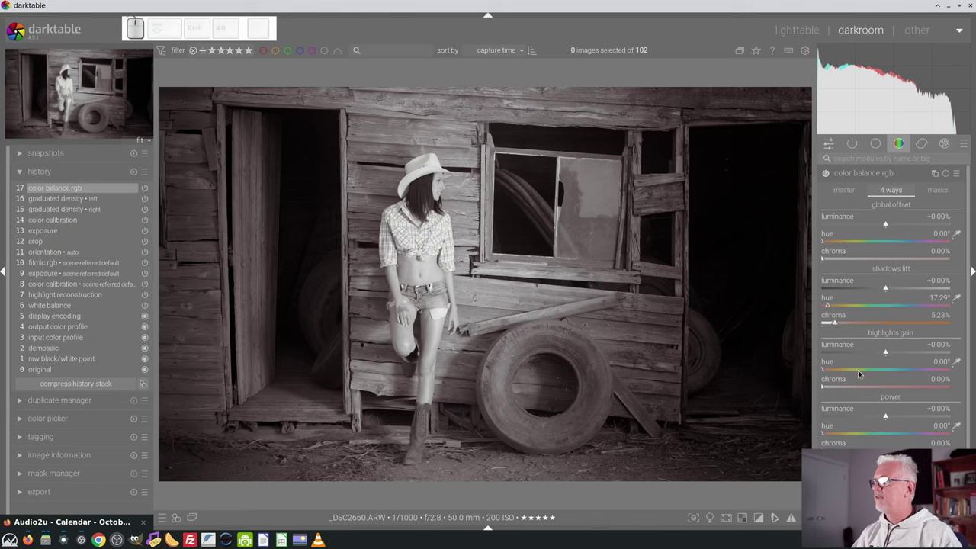
# Set highlights gain hue ~75°, chroma ~2%, luminance +5.8%, and shadows luminance -3.3%.
pyautogui.click(859, 370)
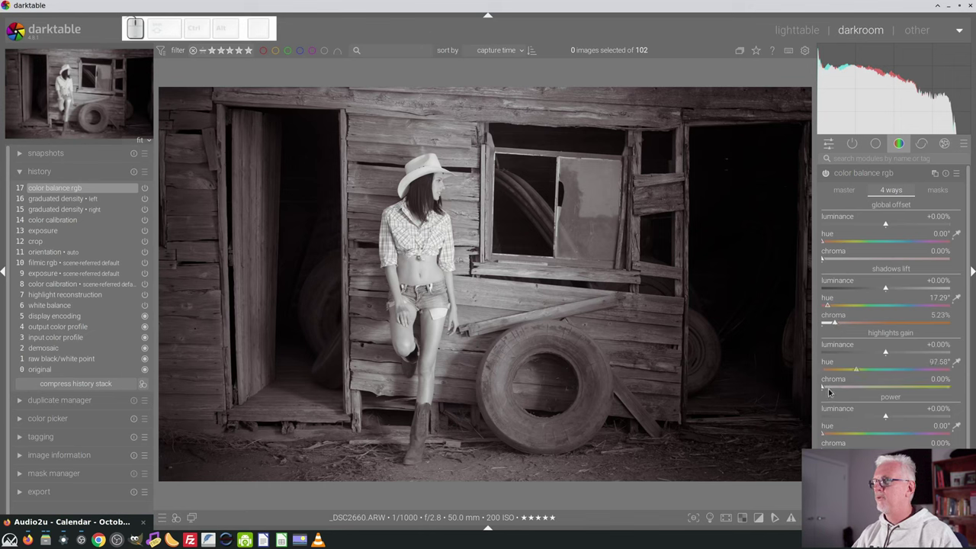
pyautogui.moveTo(830, 389); pyautogui.dragTo(895, 359)
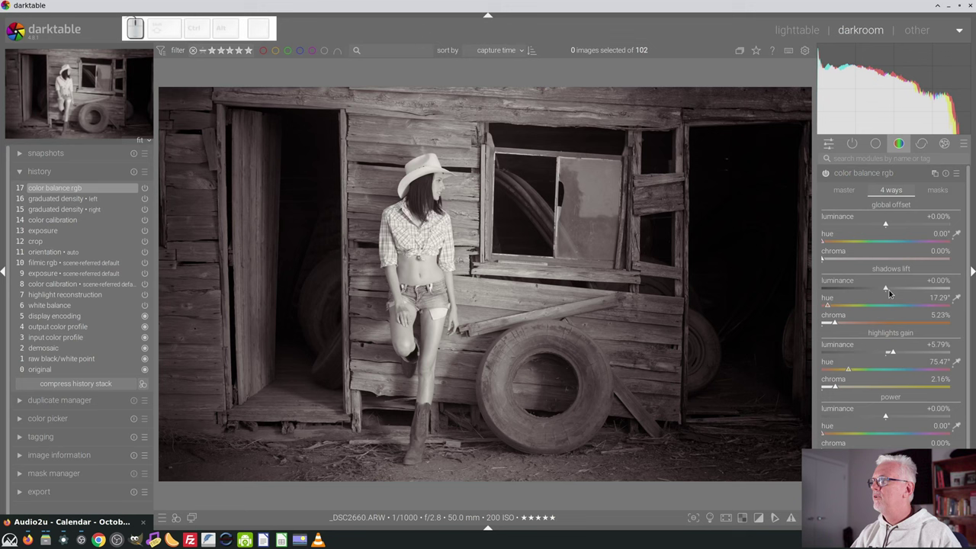
pyautogui.moveTo(886, 287); pyautogui.dragTo(888, 295)
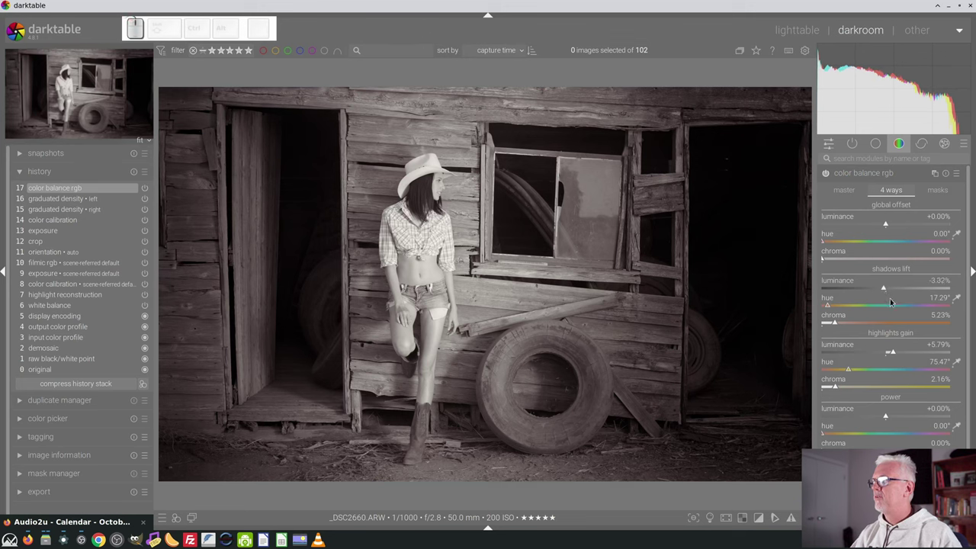
pyautogui.click(856, 172)
pyautogui.click(72, 199)
pyautogui.click(63, 189)
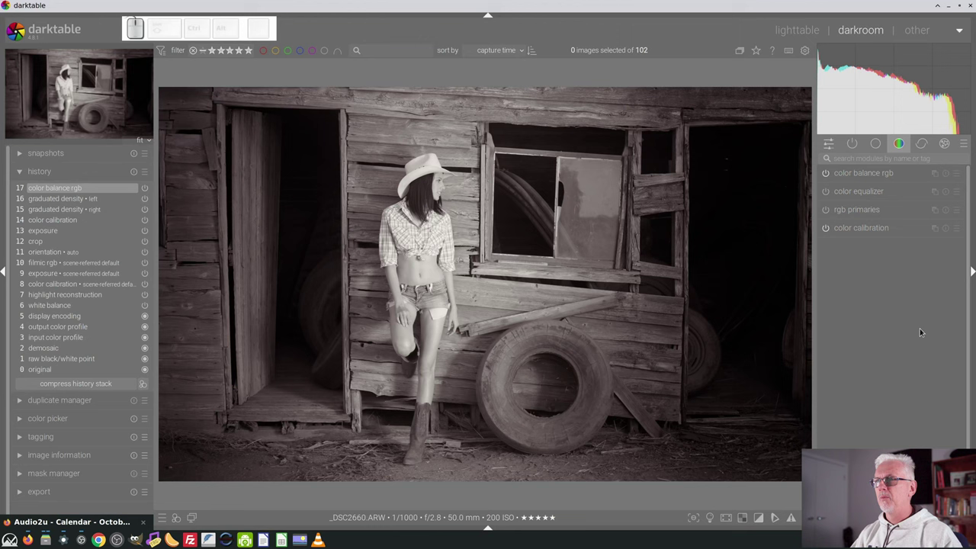
# Add tone equalizer and tune its mask quantization, exposure and contrast compensation.
pyautogui.click(927, 344)
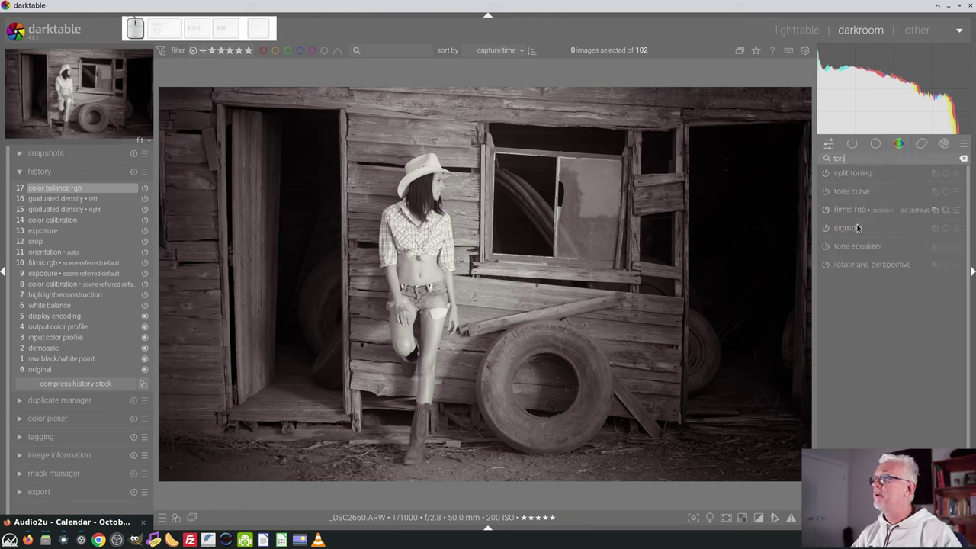
pyautogui.click(937, 263)
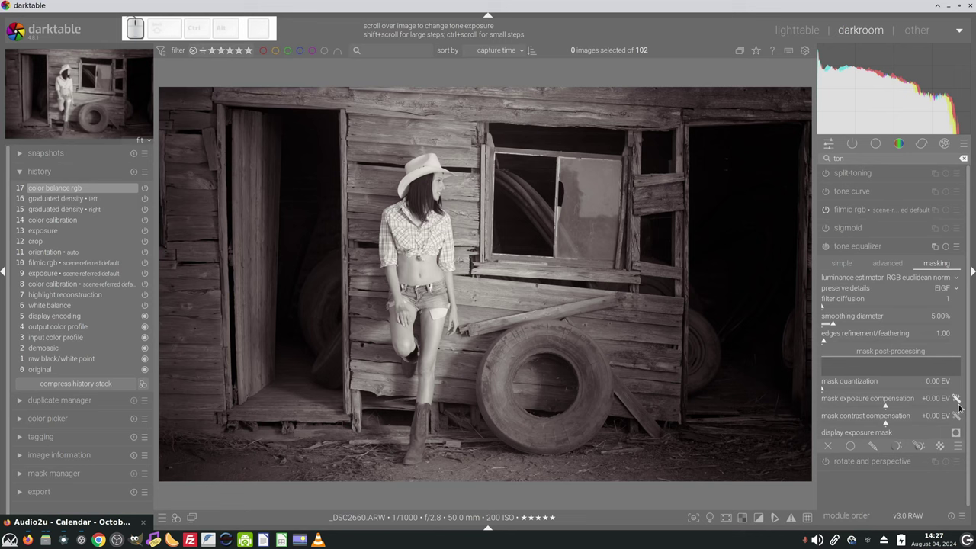
pyautogui.click(962, 401)
pyautogui.click(959, 416)
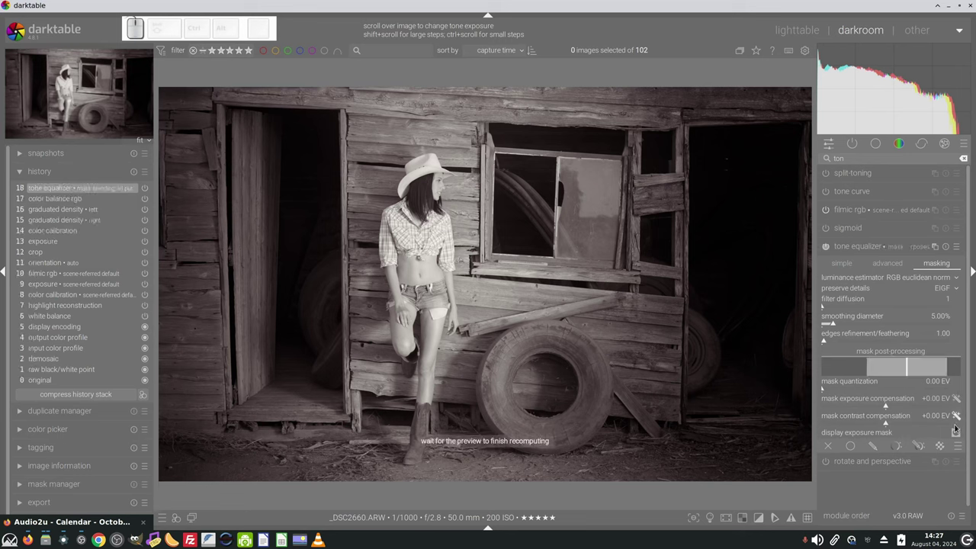
pyautogui.click(875, 408)
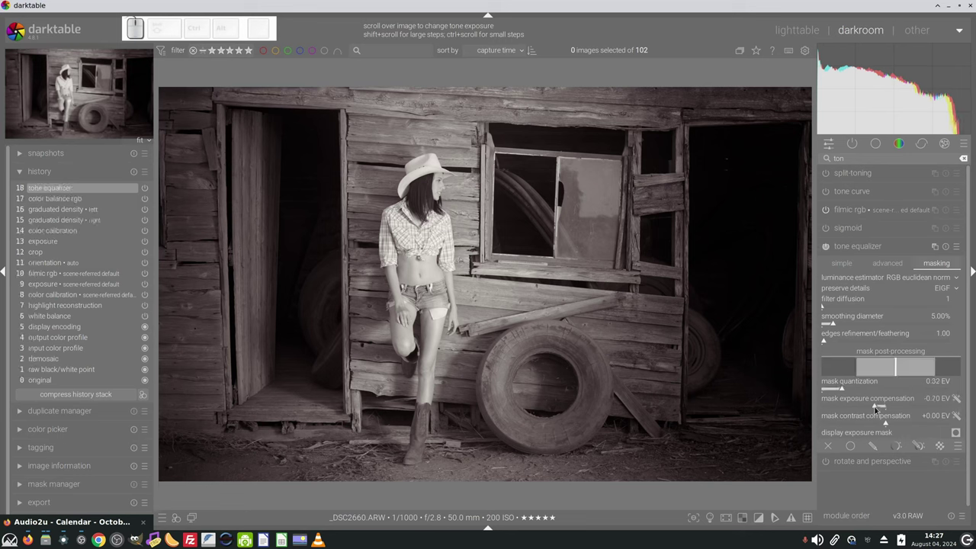
pyautogui.click(874, 404)
pyautogui.click(851, 388)
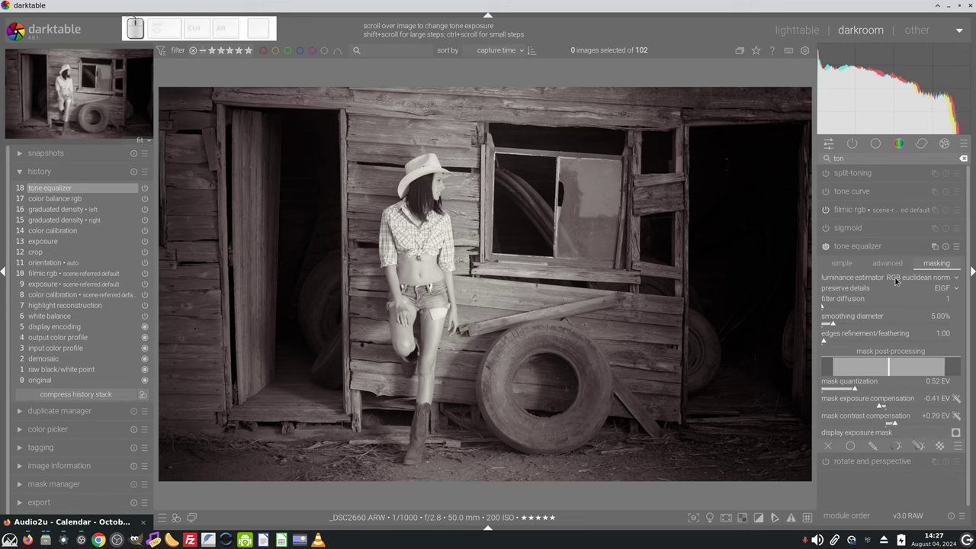
# Raise the advanced tone curve around -2 to 0 EV to brighten upper midtones and highlights.
pyautogui.click(892, 264)
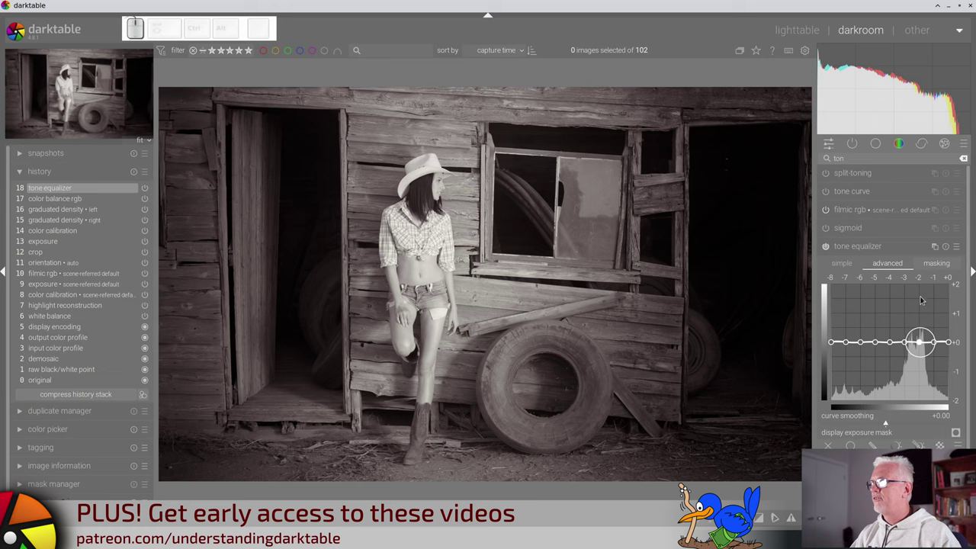
pyautogui.moveTo(920, 343); pyautogui.dragTo(942, 344)
pyautogui.moveTo(951, 337); pyautogui.dragTo(954, 326)
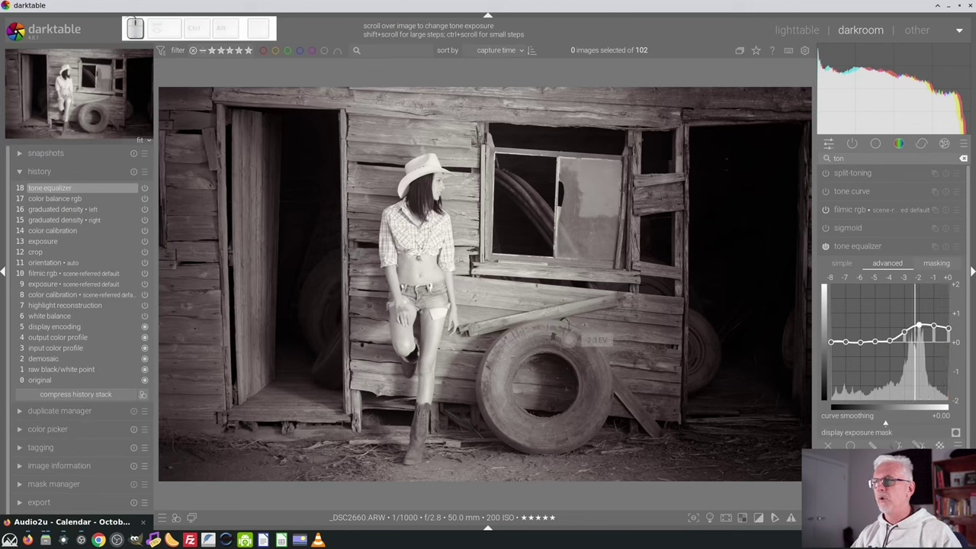
pyautogui.click(920, 327)
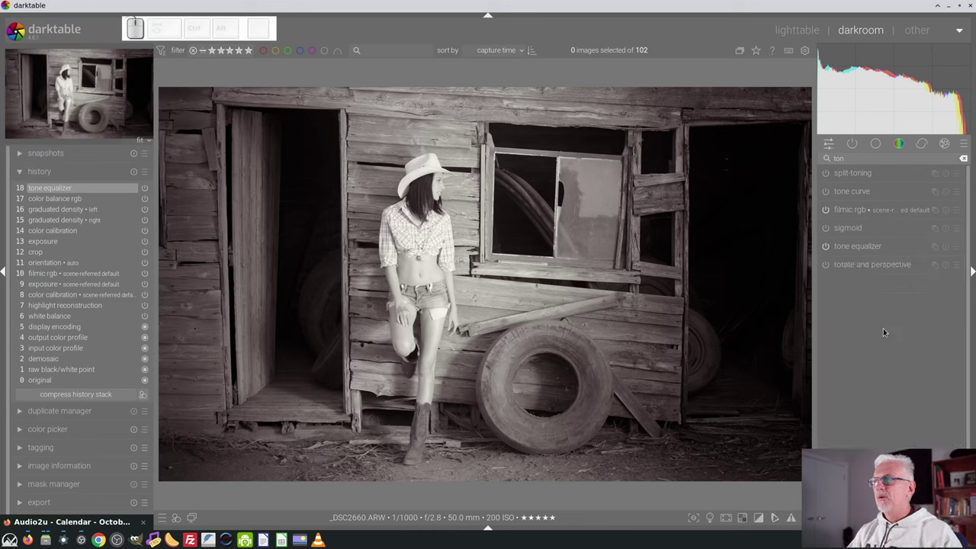
# Show active modules and drop filmic rgb's uniform blend opacity to 0%.
pyautogui.click(856, 148)
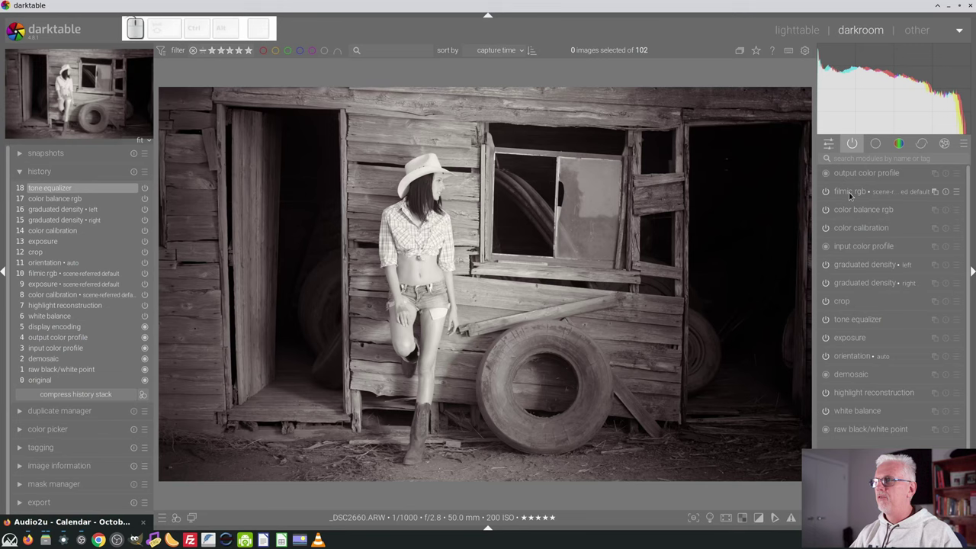
pyautogui.click(850, 192)
pyautogui.click(962, 327)
pyautogui.click(960, 327)
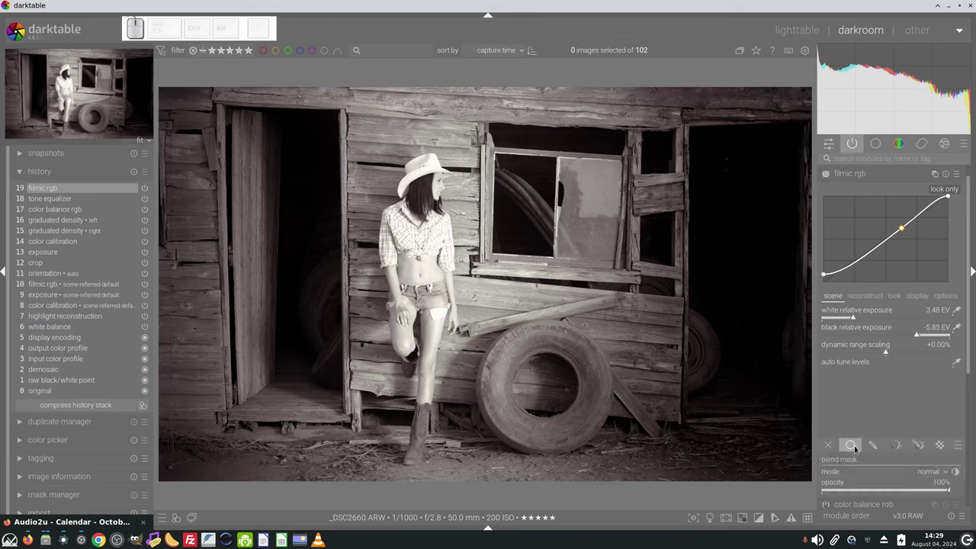
pyautogui.scroll(-3)
pyautogui.moveTo(923, 443); pyautogui.dragTo(792, 439)
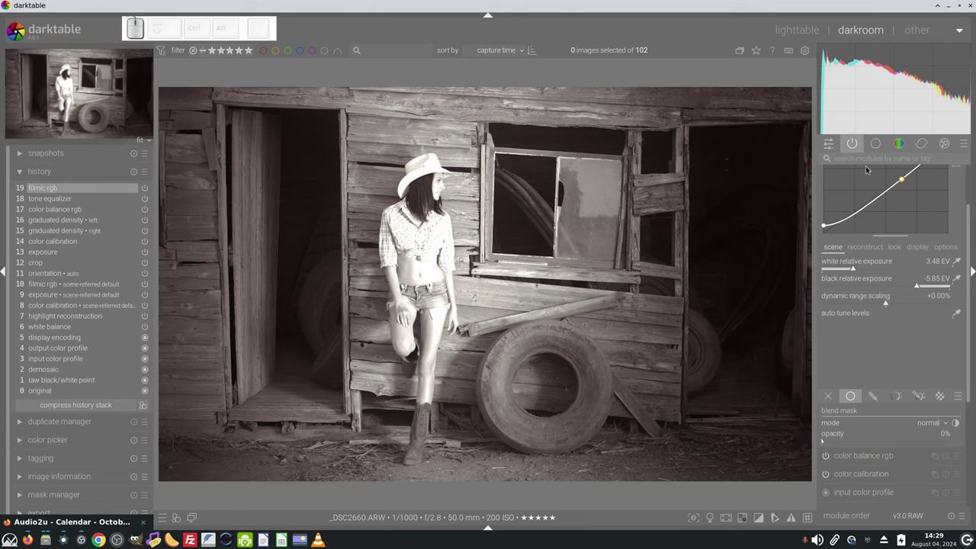
pyautogui.scroll(3)
pyautogui.click(878, 194)
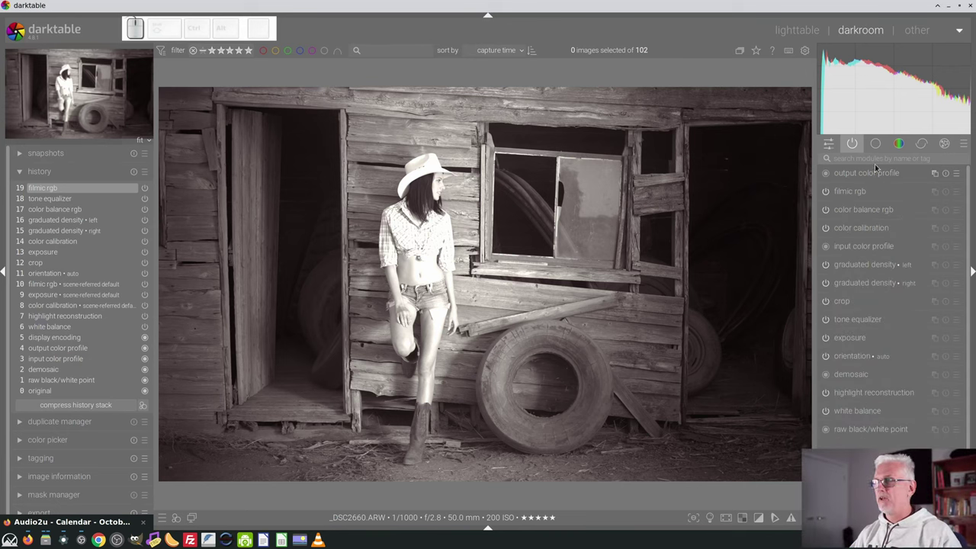
# Apply sigmoid with skew raised to about +0.41, toggling filmic rgb and sigmoid in the module list.
pyautogui.click(877, 142)
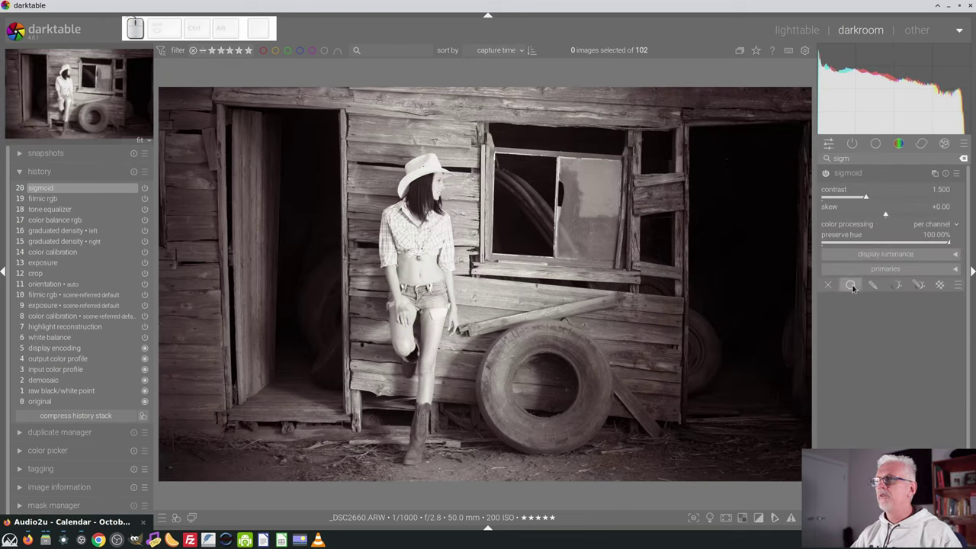
pyautogui.moveTo(900, 218); pyautogui.dragTo(907, 231)
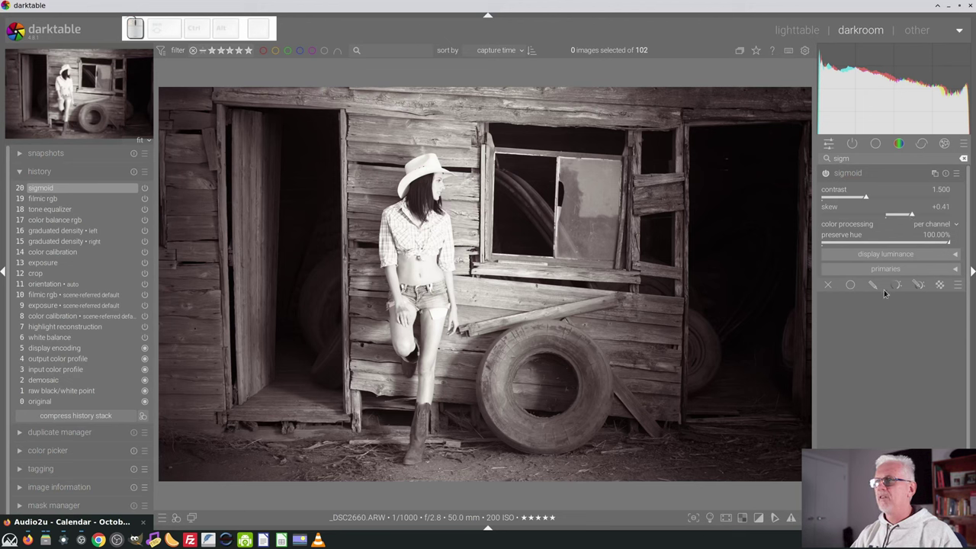
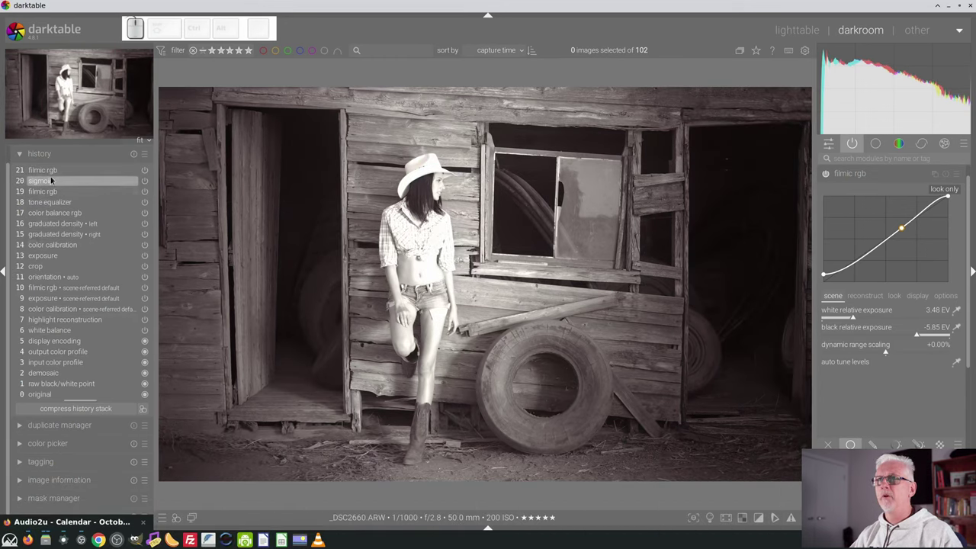
pyautogui.click(52, 173)
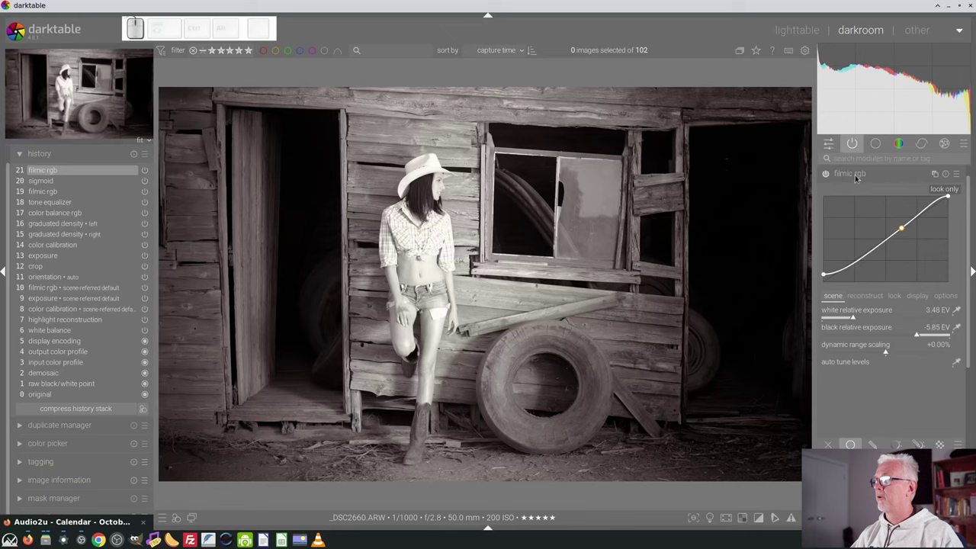
pyautogui.click(881, 170)
pyautogui.click(827, 209)
# Compress the history stack, then add a 23 px lens blur blended through a drawn brush mask.
pyautogui.click(101, 407)
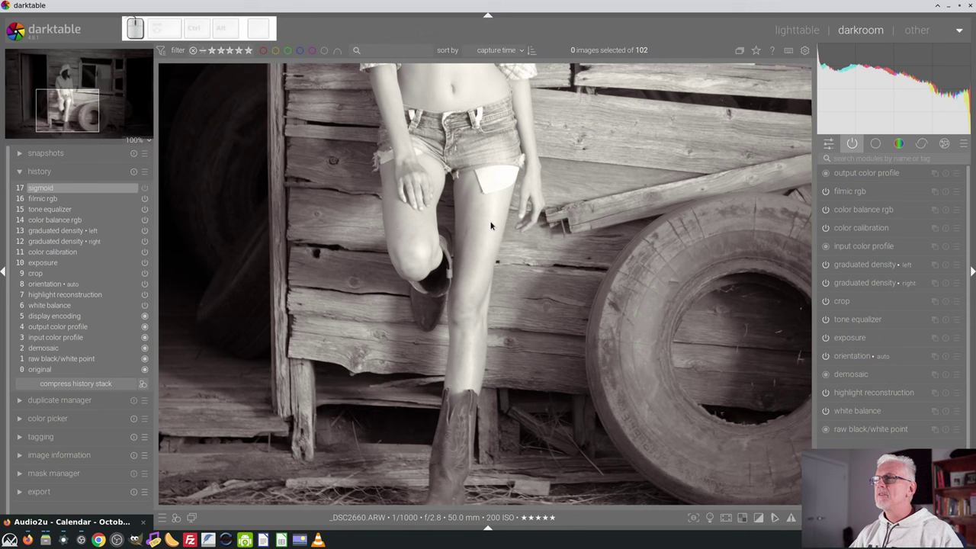
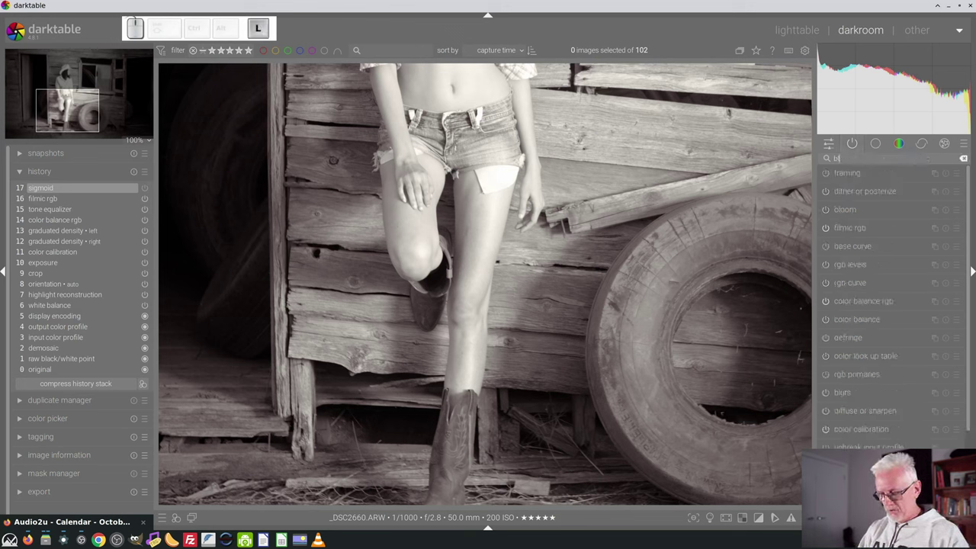
pyautogui.click(884, 174)
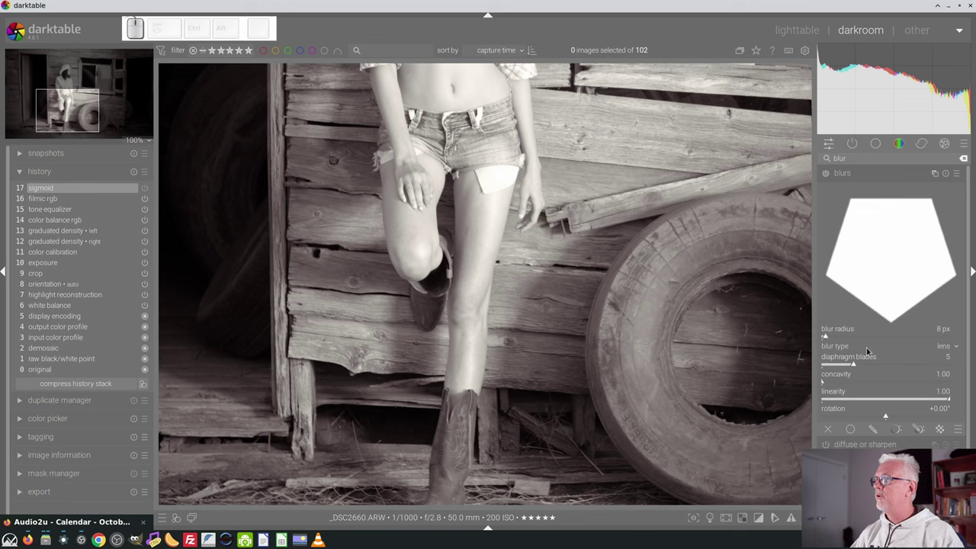
pyautogui.click(851, 336)
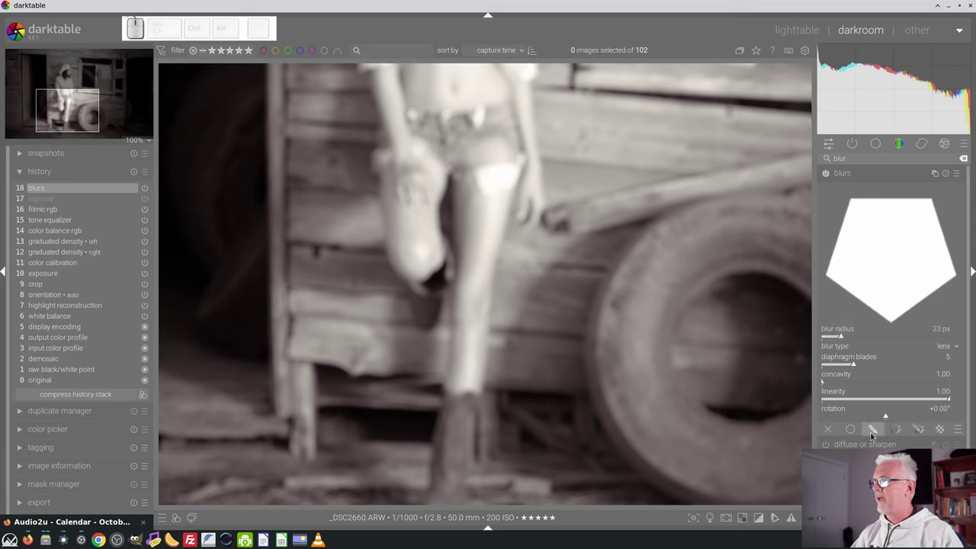
pyautogui.click(872, 429)
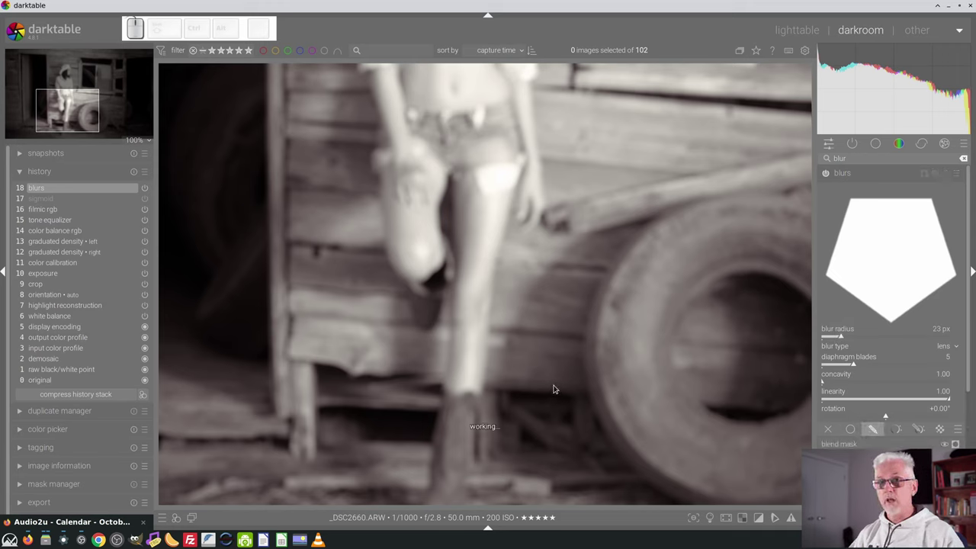
pyautogui.scroll(-3)
pyautogui.click(936, 407)
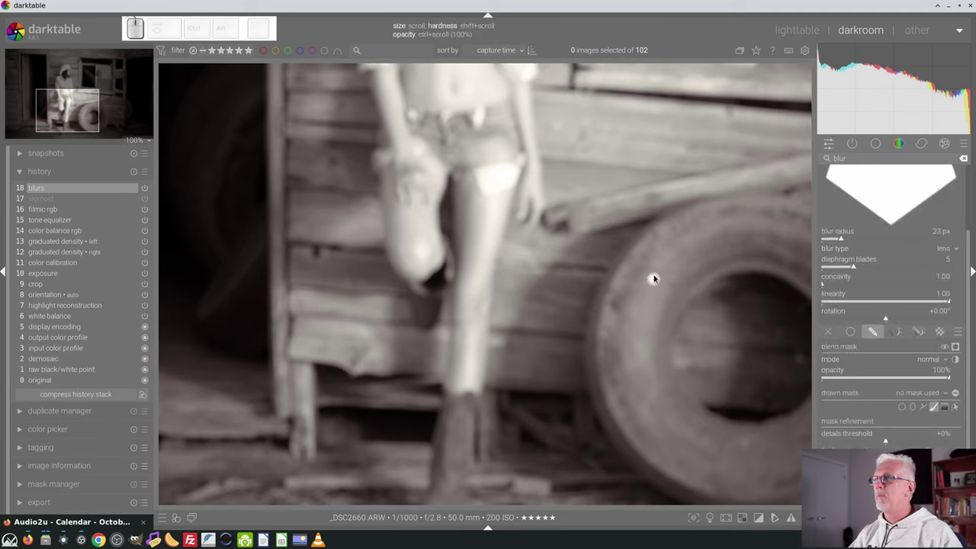
# Paint a stroke down the standing leg, lower blur radius to 16 px, and delete the bad stroke.
pyautogui.scroll(3)
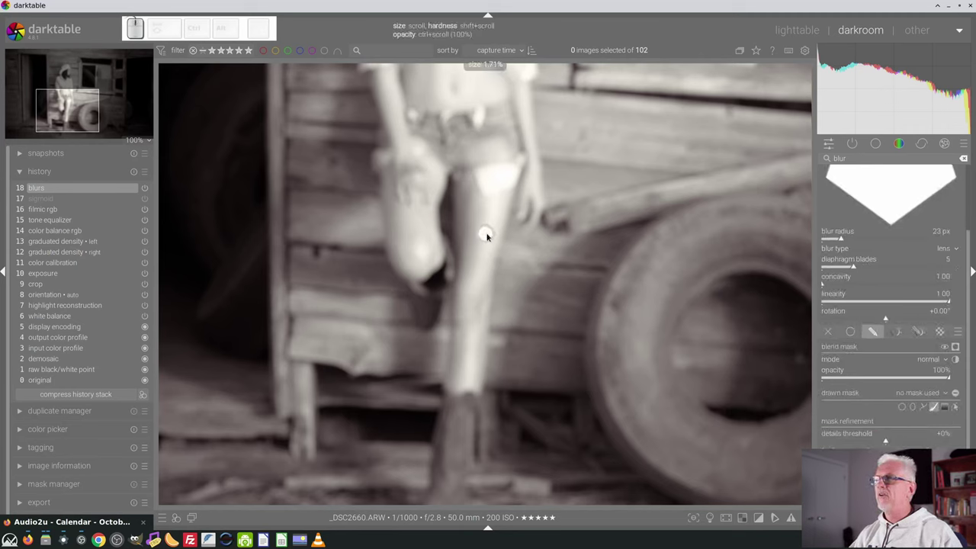
pyautogui.moveTo(470, 194); pyautogui.dragTo(845, 237)
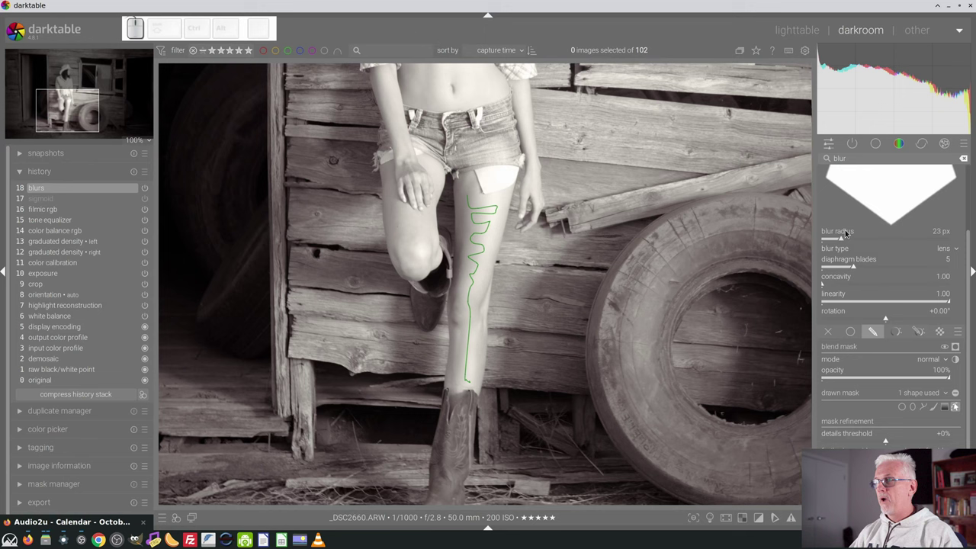
pyautogui.click(839, 240)
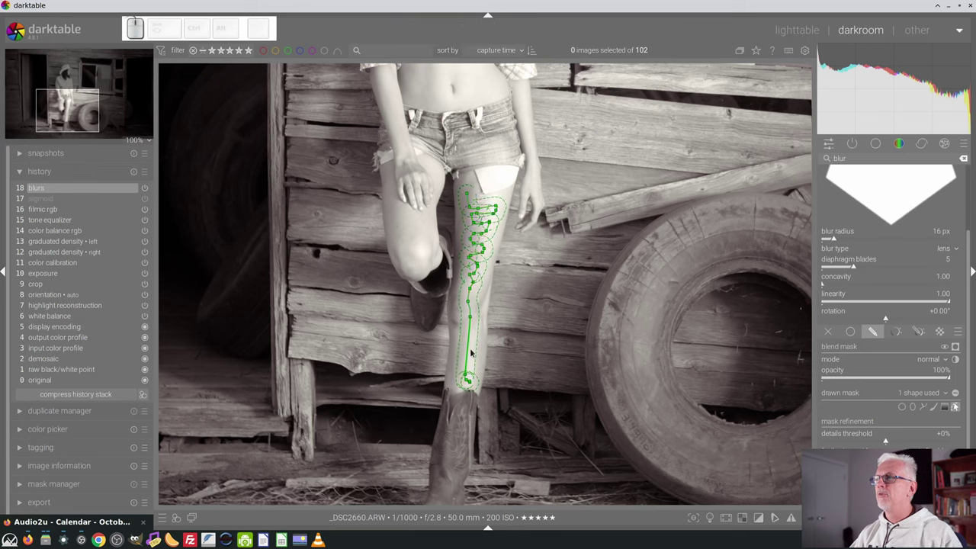
pyautogui.rightClick(479, 253)
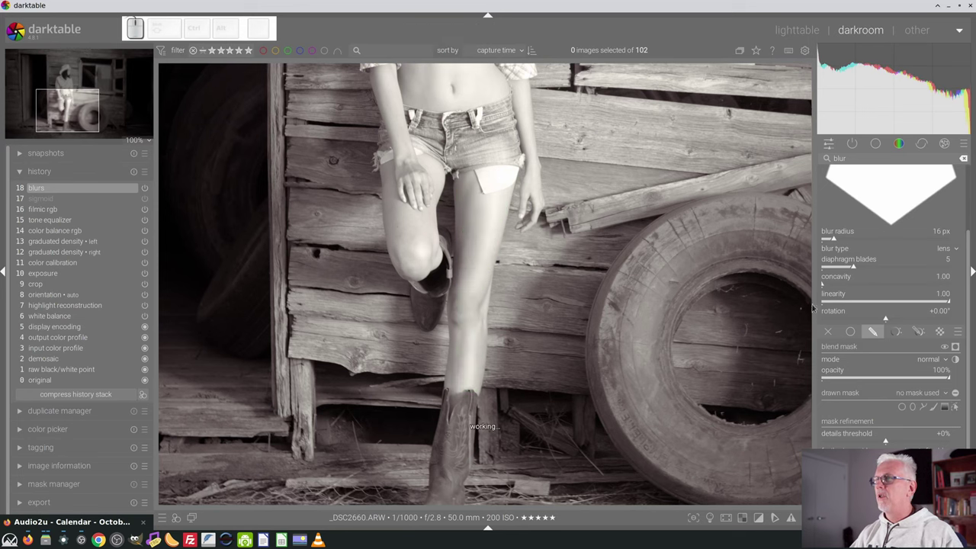
# Repaint brush strokes down the standing leg and over the raised thigh.
pyautogui.click(933, 407)
pyautogui.moveTo(470, 189); pyautogui.dragTo(484, 384)
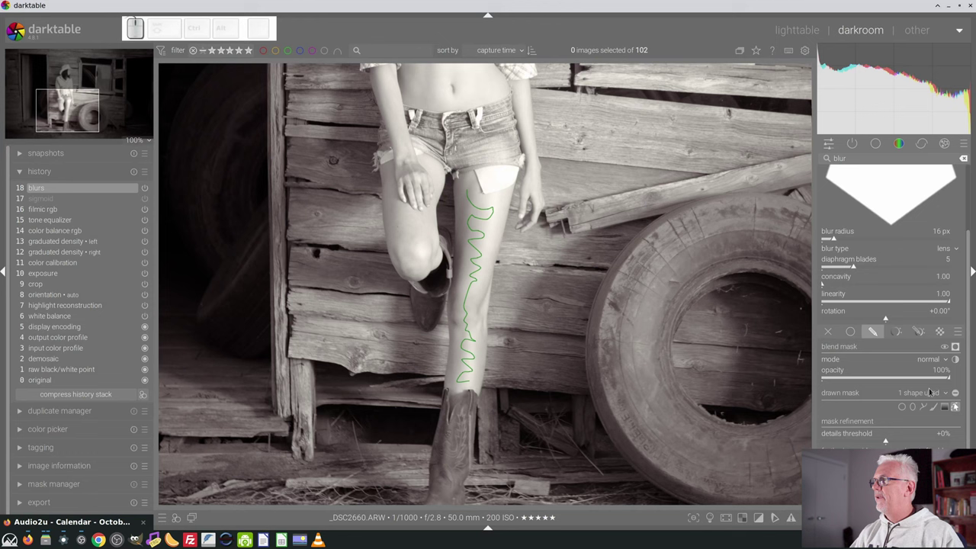
pyautogui.click(934, 409)
pyautogui.moveTo(400, 215); pyautogui.dragTo(465, 261)
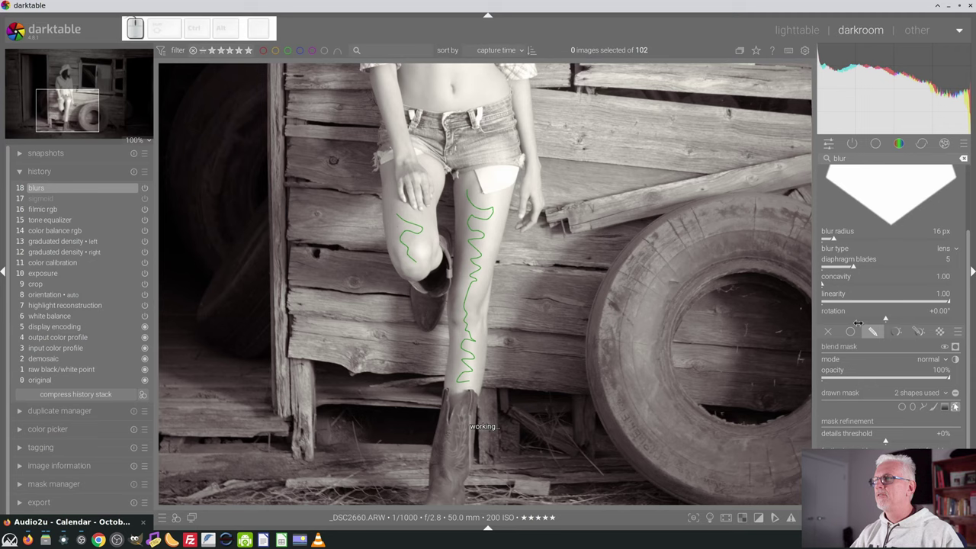
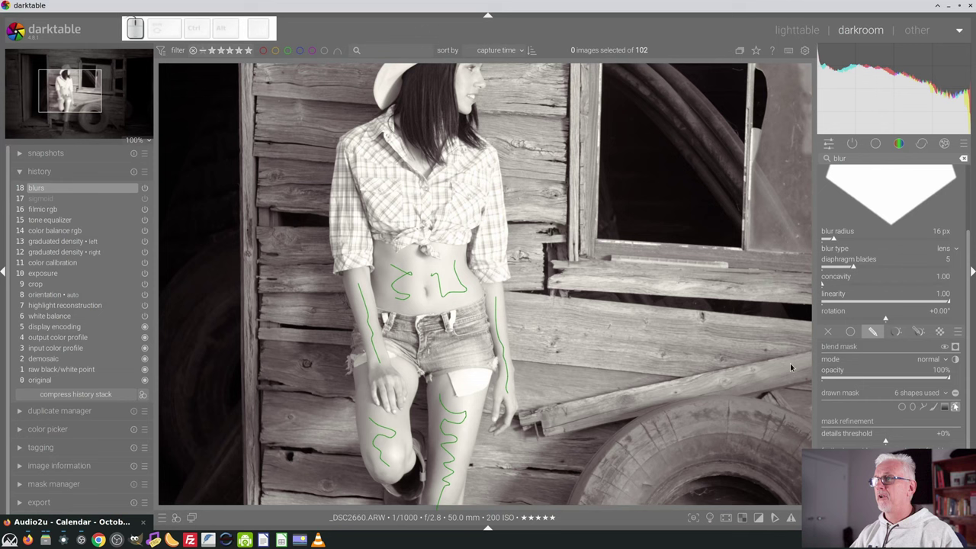
pyautogui.moveTo(471, 164); pyautogui.dragTo(465, 190)
pyautogui.scroll(3)
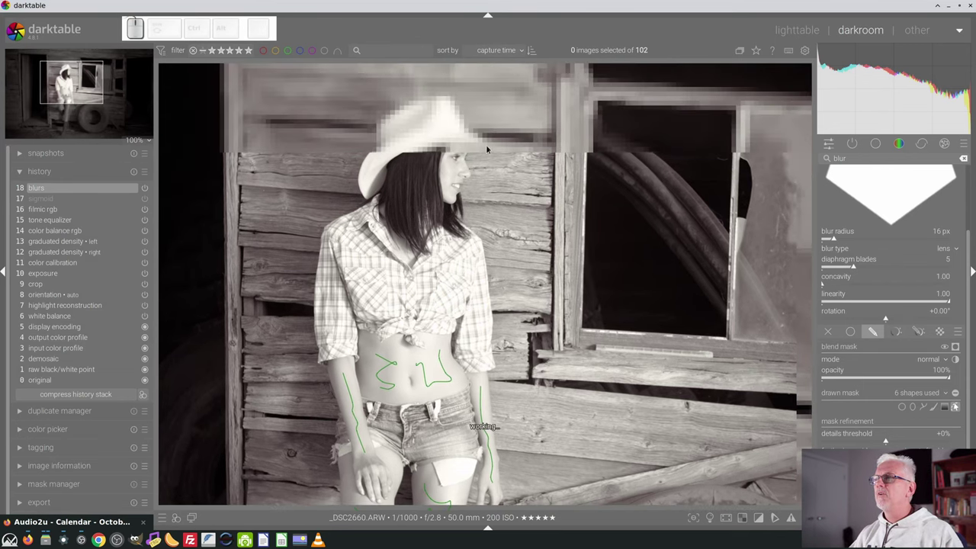
# Zoom to 400% on the face and brush blur onto the forehead skin.
pyautogui.scroll(3)
pyautogui.scroll(-3)
pyautogui.scroll(3)
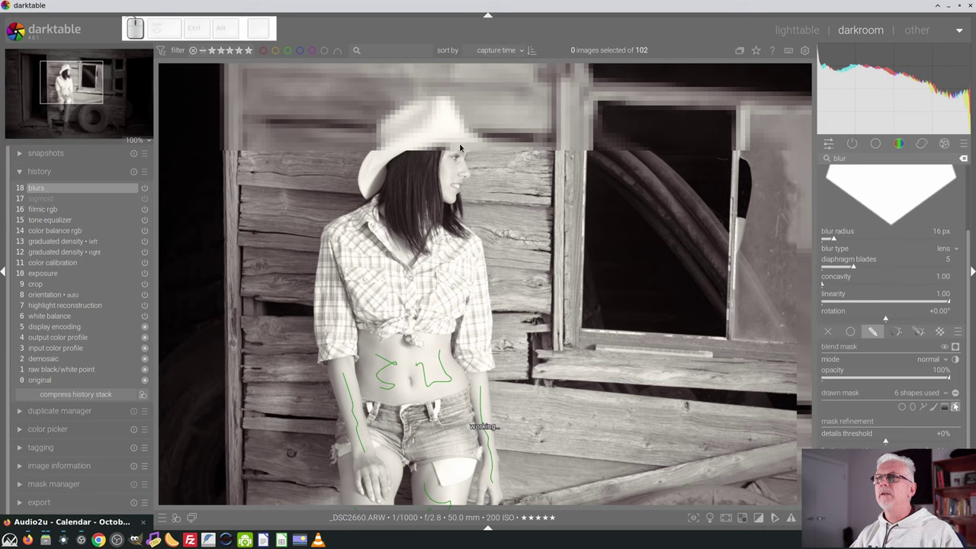
pyautogui.scroll(3)
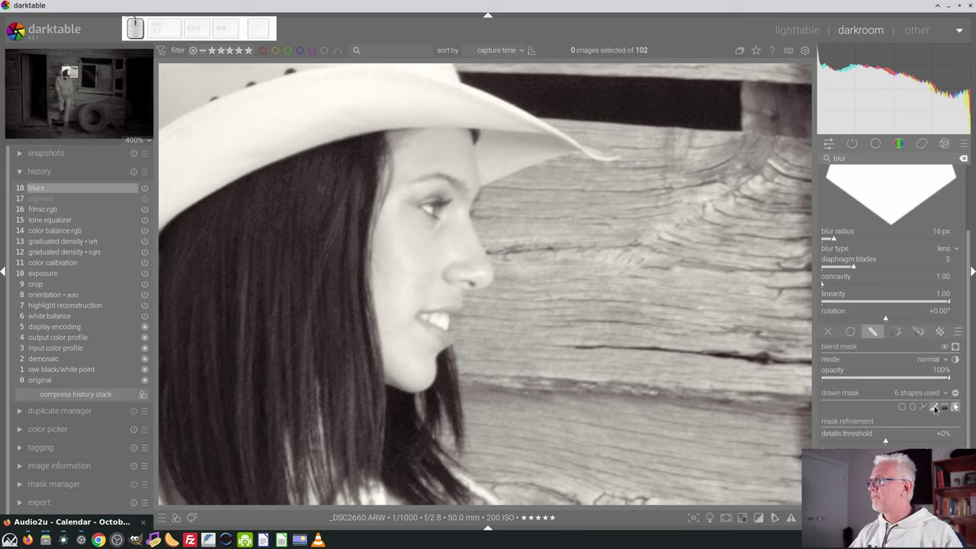
pyautogui.click(935, 407)
pyautogui.scroll(-3)
pyautogui.scroll(-3)
pyautogui.scroll(3)
pyautogui.moveTo(465, 149); pyautogui.dragTo(599, 268)
# Brush blur along the cheek and jaw, then hide the mask outlines.
pyautogui.click(935, 408)
pyautogui.moveTo(405, 221); pyautogui.dragTo(433, 354)
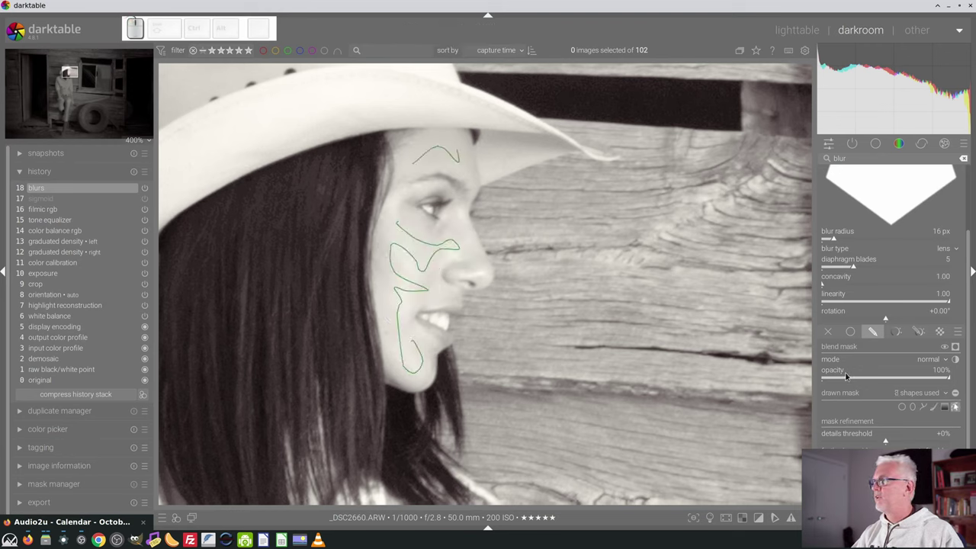
pyautogui.click(957, 407)
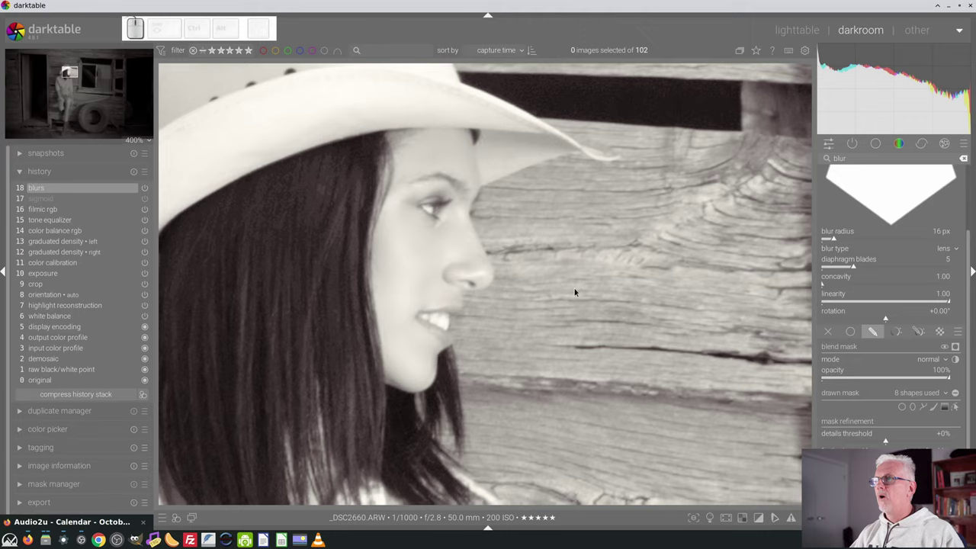
# Lower the skin blur's mask opacity to 0%, then bring it back up to 37%.
pyautogui.scroll(-3)
pyautogui.moveTo(553, 411); pyautogui.dragTo(541, 239)
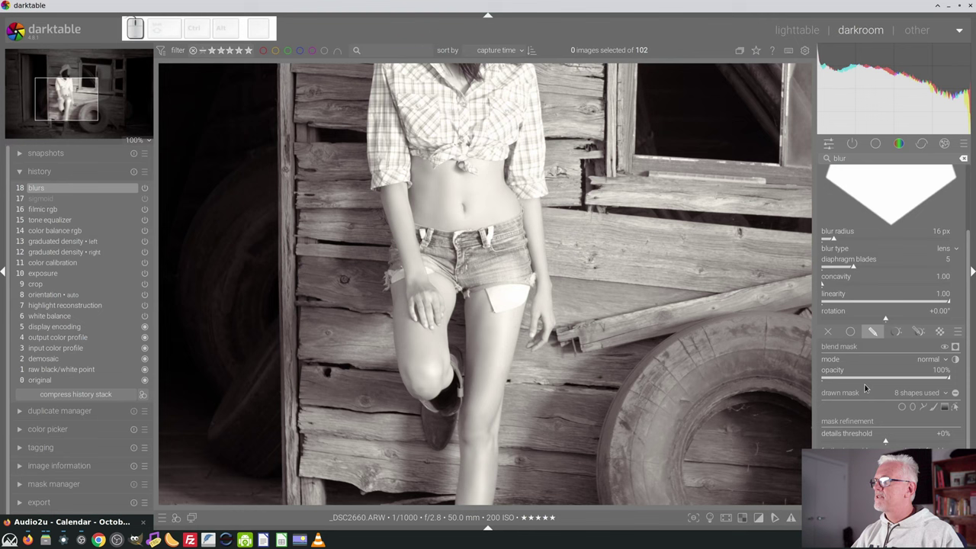
pyautogui.moveTo(862, 378); pyautogui.dragTo(791, 378)
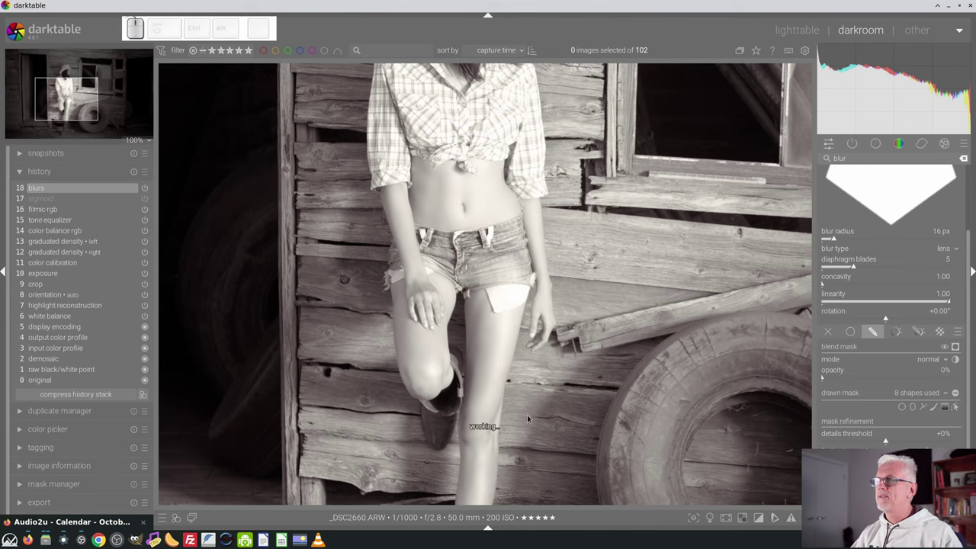
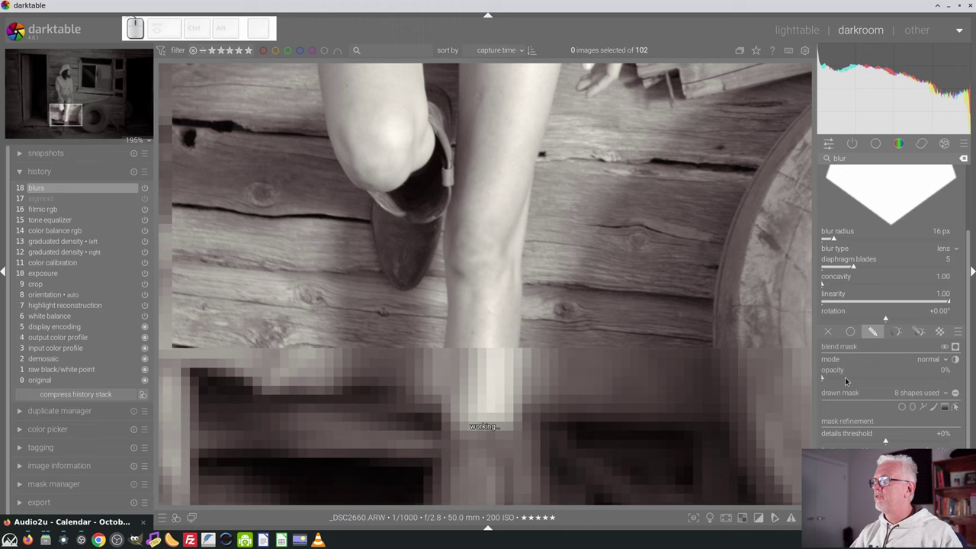
pyautogui.moveTo(844, 379); pyautogui.dragTo(860, 377)
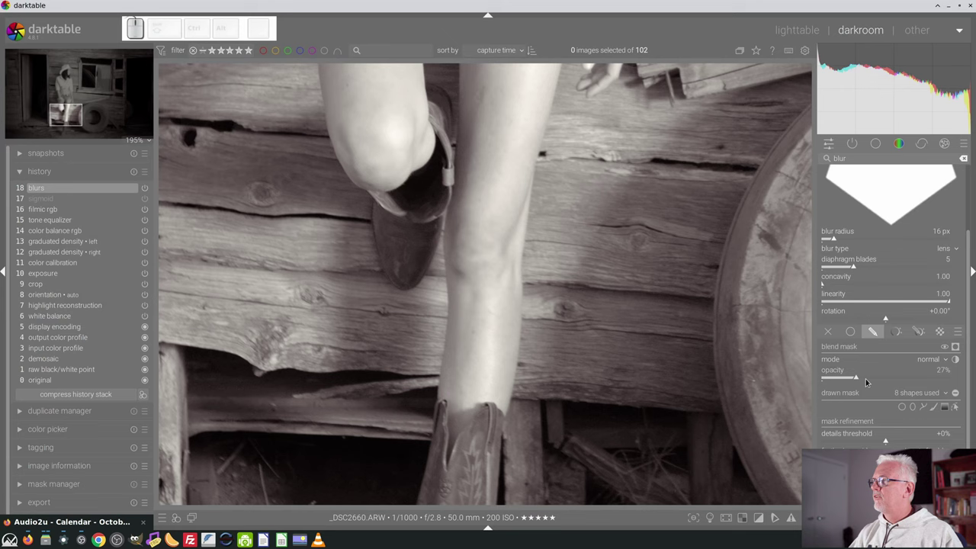
pyautogui.moveTo(863, 376); pyautogui.dragTo(867, 380)
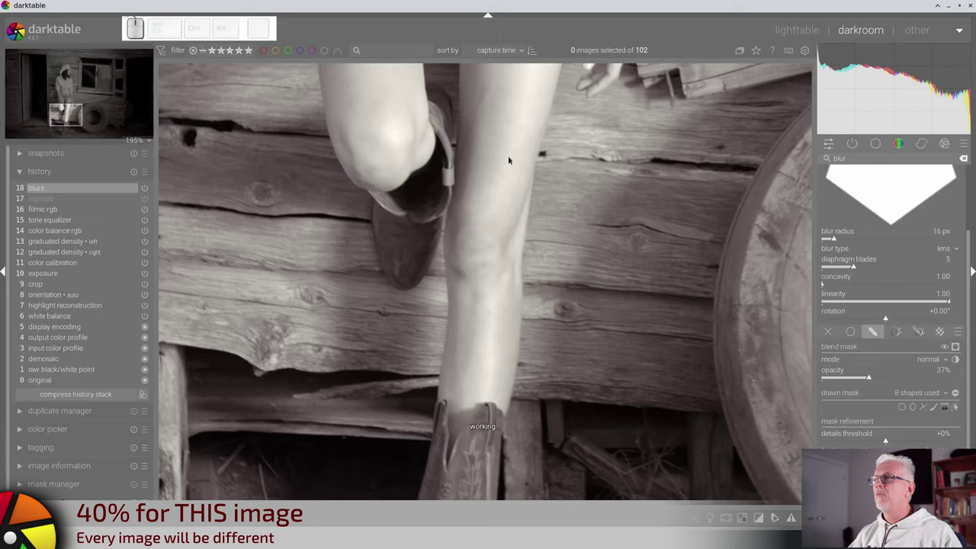
# Pan from the midriff back up to inspect the face.
pyautogui.moveTo(481, 124); pyautogui.dragTo(488, 348)
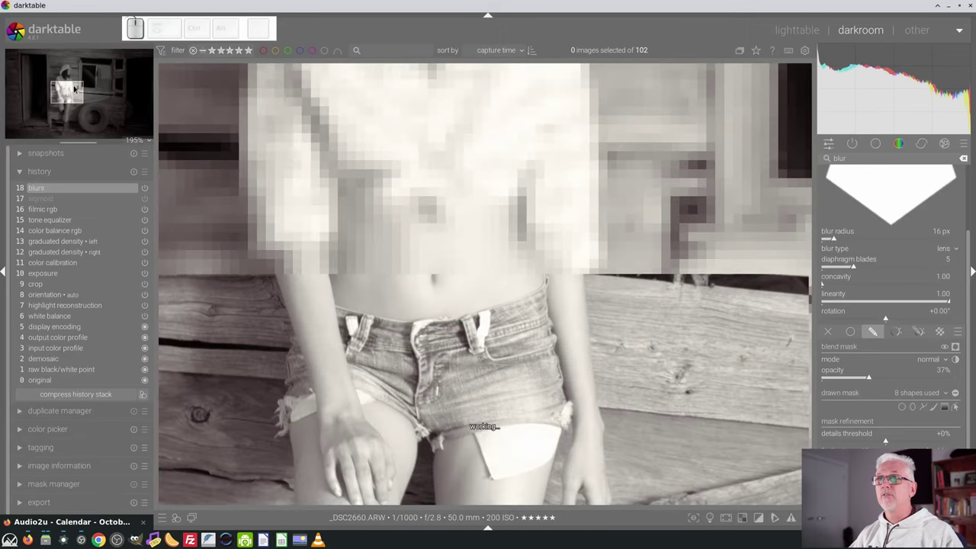
pyautogui.click(73, 75)
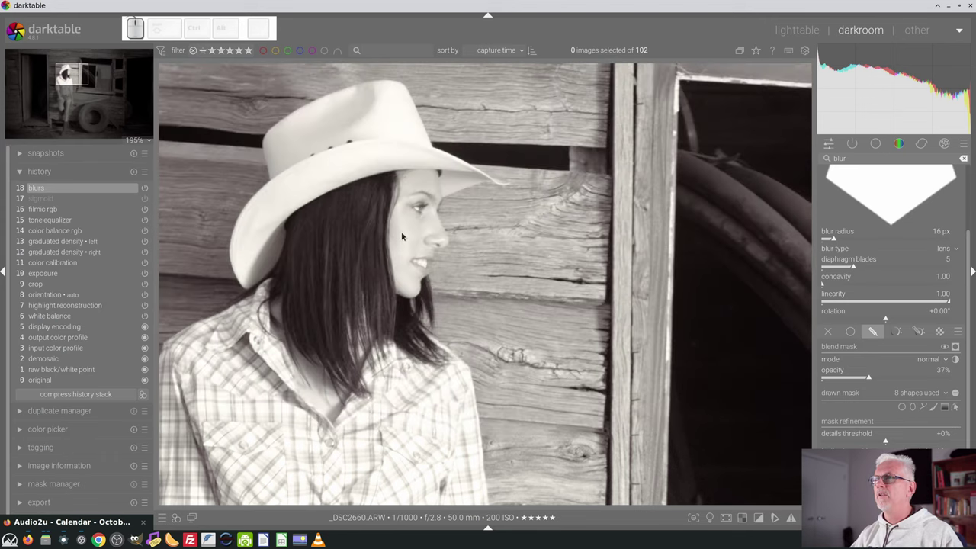
pyautogui.scroll(-3)
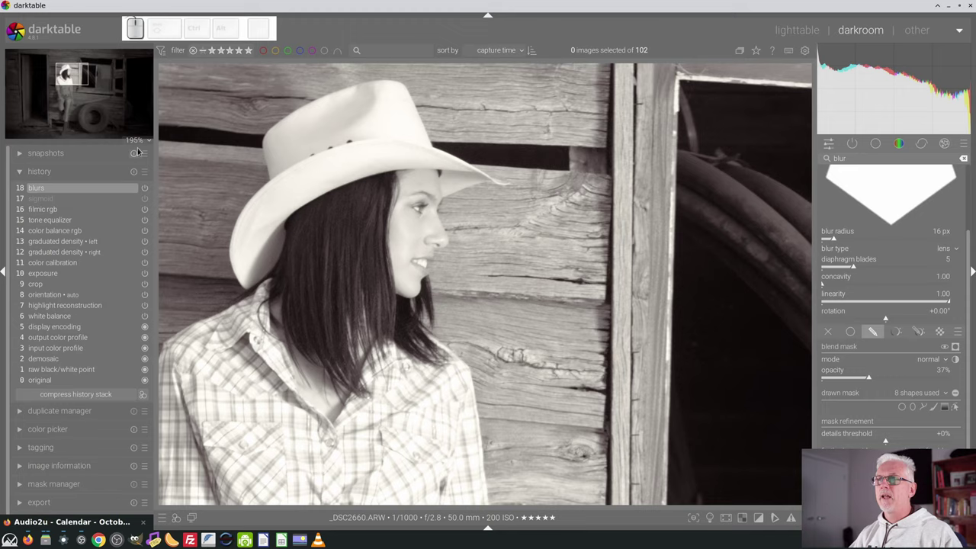
pyautogui.scroll(-3)
pyautogui.scroll(-3)
pyautogui.scroll(3)
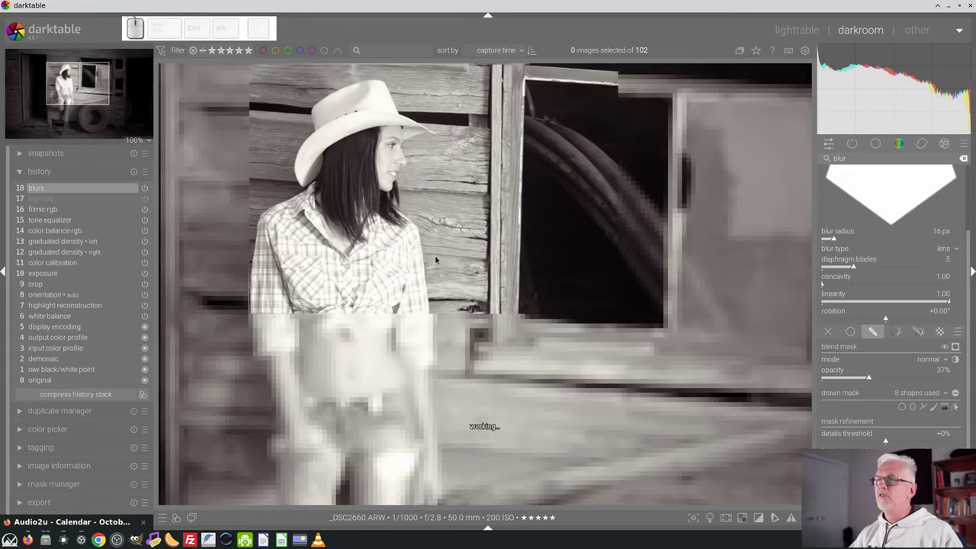
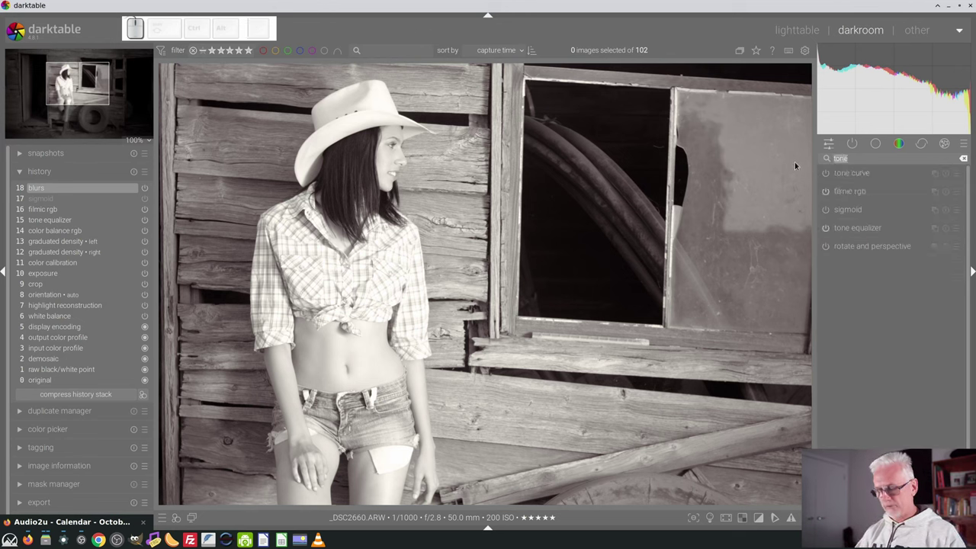
# Add contrast equalizer with its luma curve raised at the finest detail levels for sharpening.
pyautogui.click(850, 192)
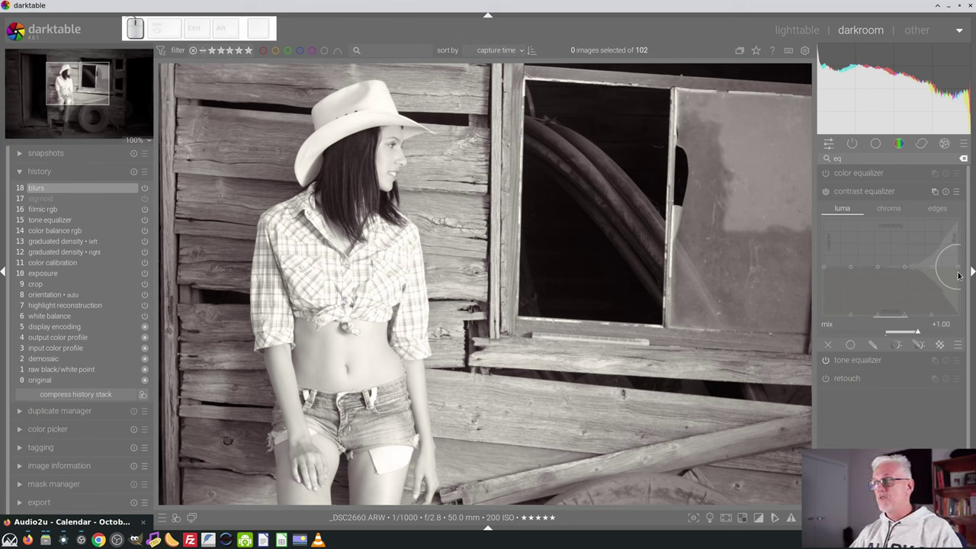
pyautogui.moveTo(959, 266); pyautogui.dragTo(943, 262)
pyautogui.moveTo(935, 260); pyautogui.dragTo(925, 264)
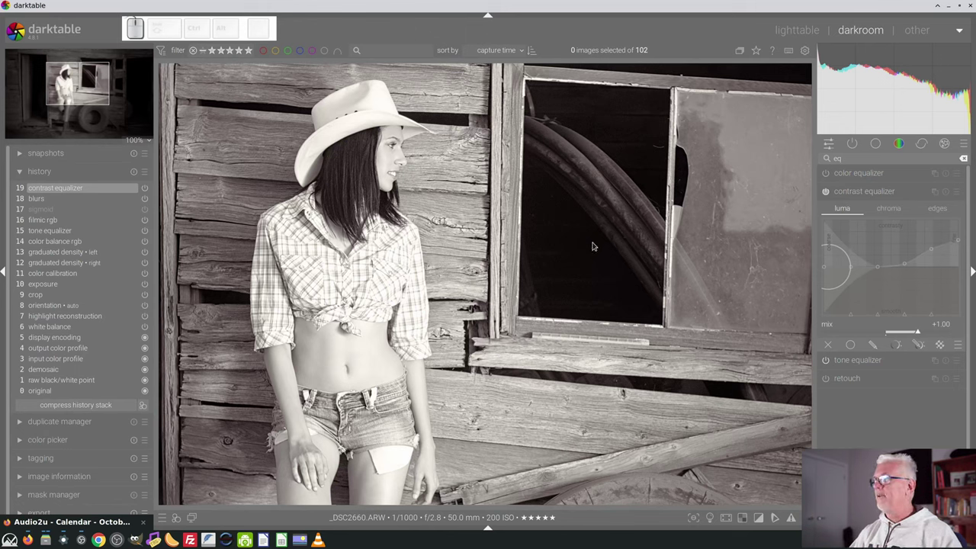
# Enable a drawn mask on the sharpening and start a path along the hat brim.
pyautogui.click(920, 346)
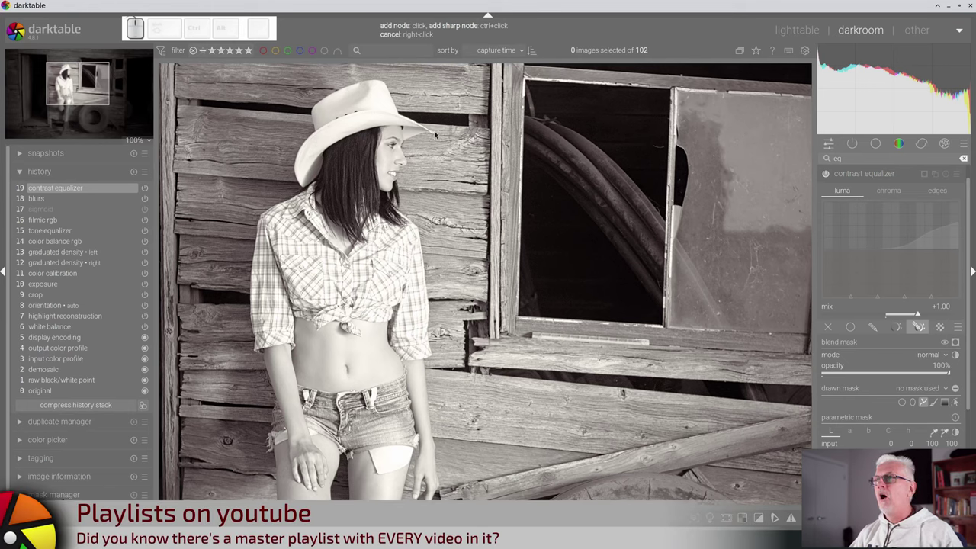
pyautogui.click(444, 136)
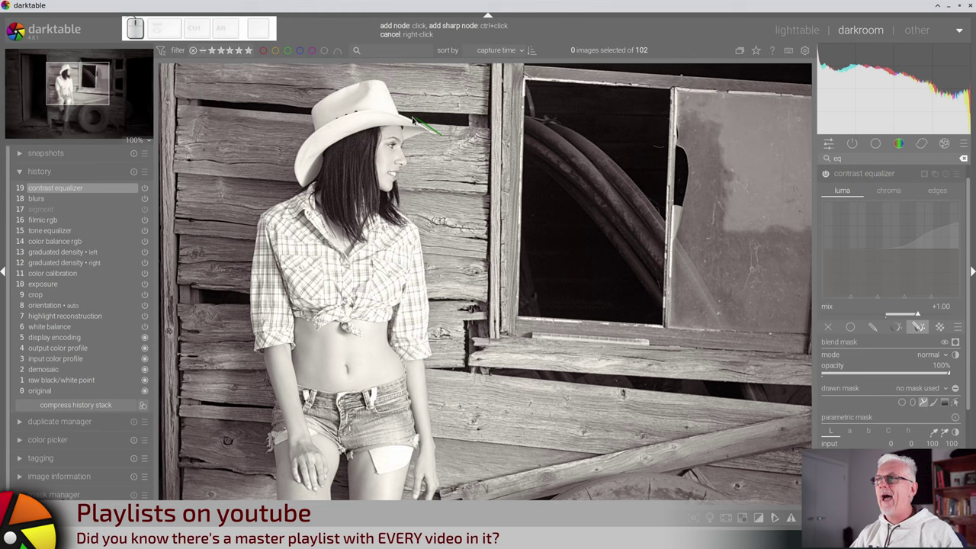
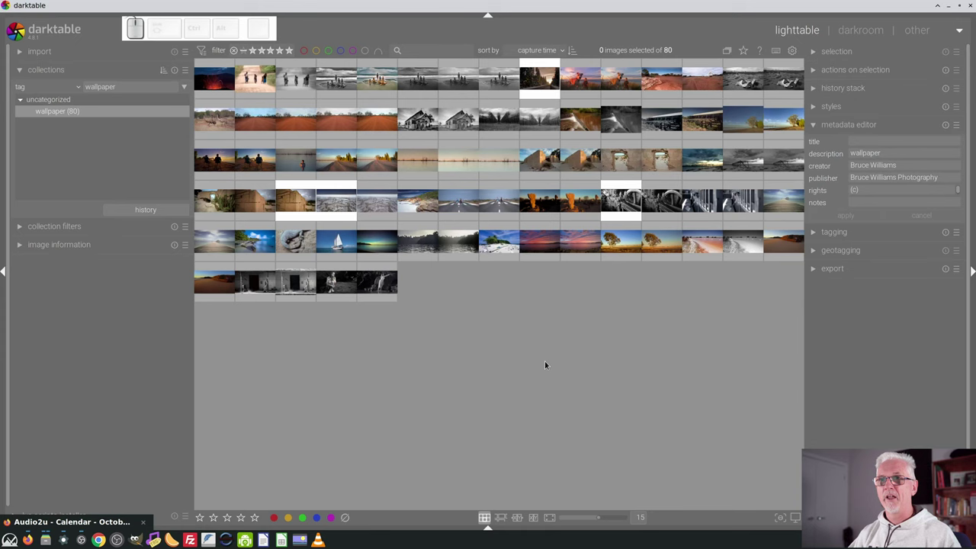
# Show the top 100 tagged collection and select all 102 of its images with Ctrl+A.
pyautogui.click(79, 227)
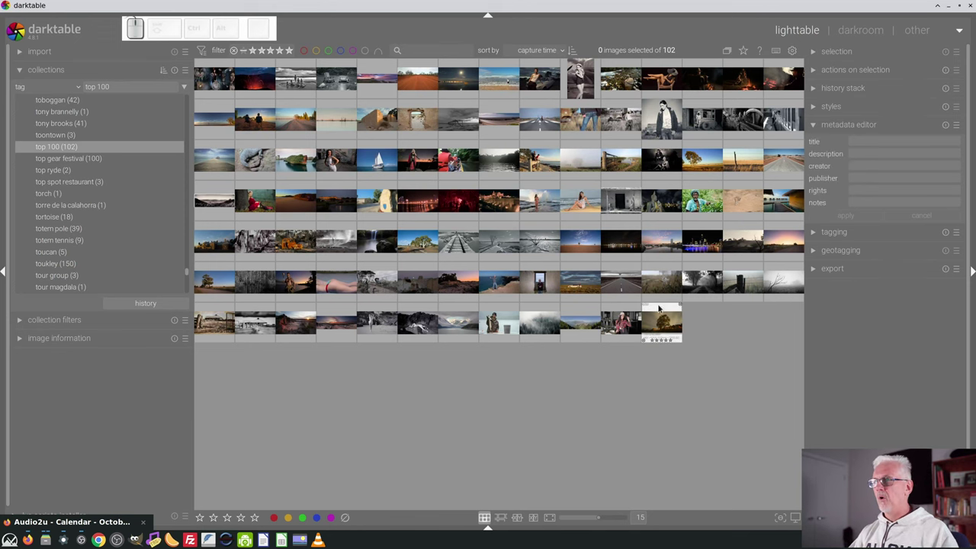
pyautogui.click(658, 316)
pyautogui.press('ctrl+a')
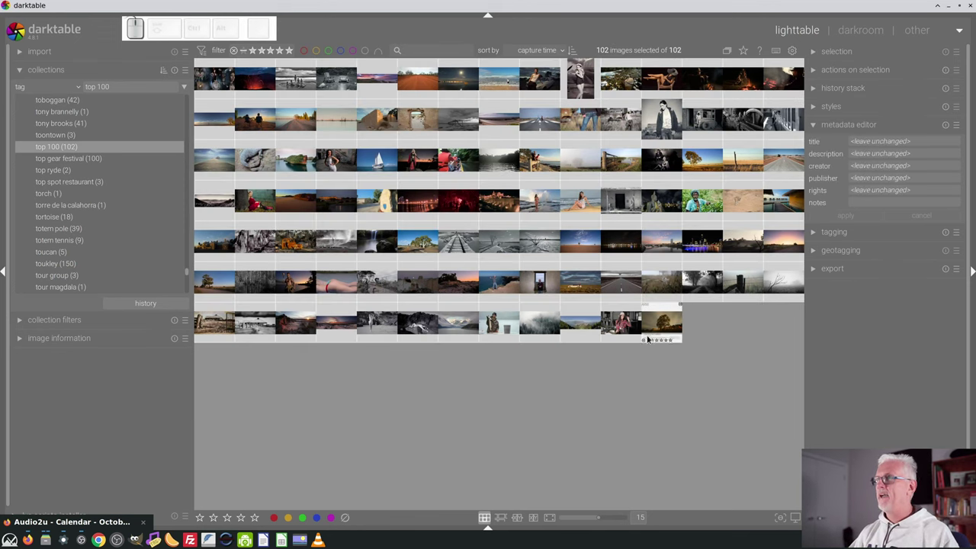
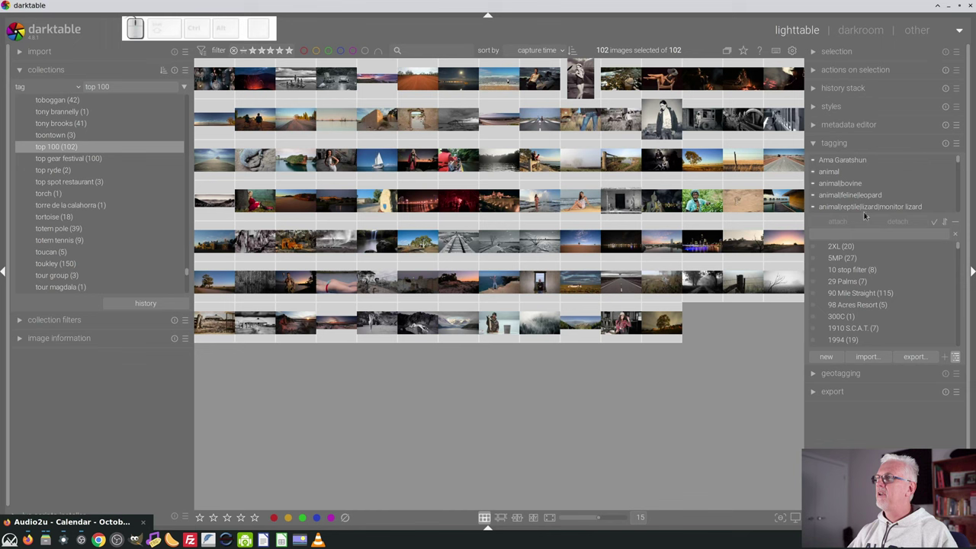
pyautogui.scroll(-3)
pyautogui.scroll(3)
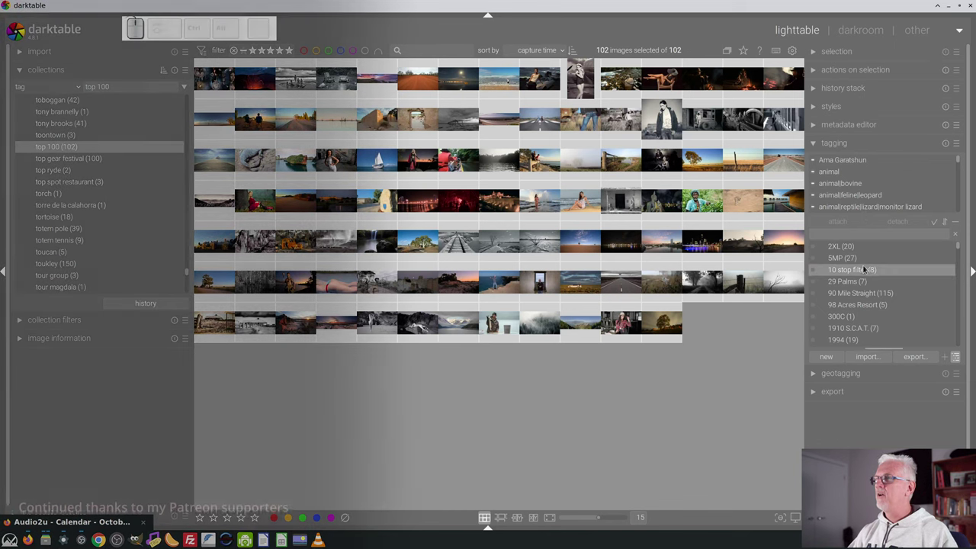